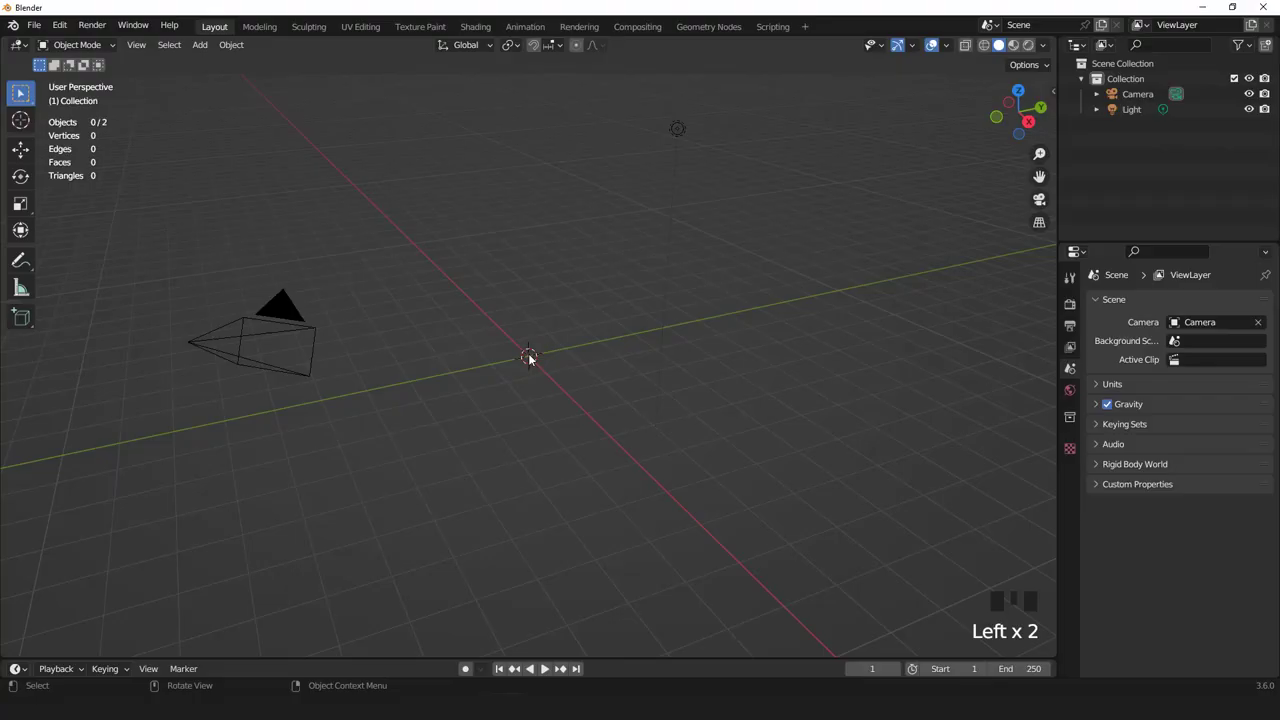
- Add a plane at the origin and stand it upright, viewed from the front
left_click_drag(205, 51, 590, 389)
scroll("up", 3)
key("KP_1")
scroll("up", 3)
key("Tab")
scroll("up", 3)
- Scale the plane into a narrow strip and stretch it taller into a blade blank
key("r")
key("s")
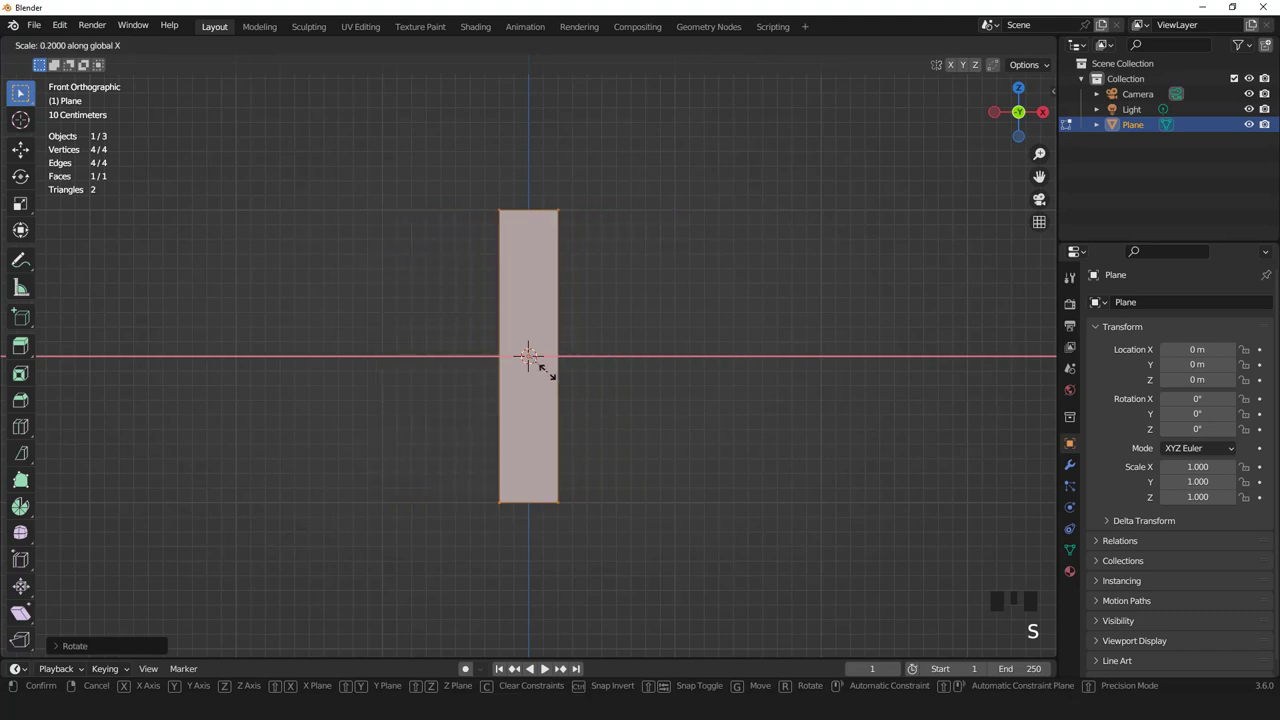
scroll("up", 3)
key("g")
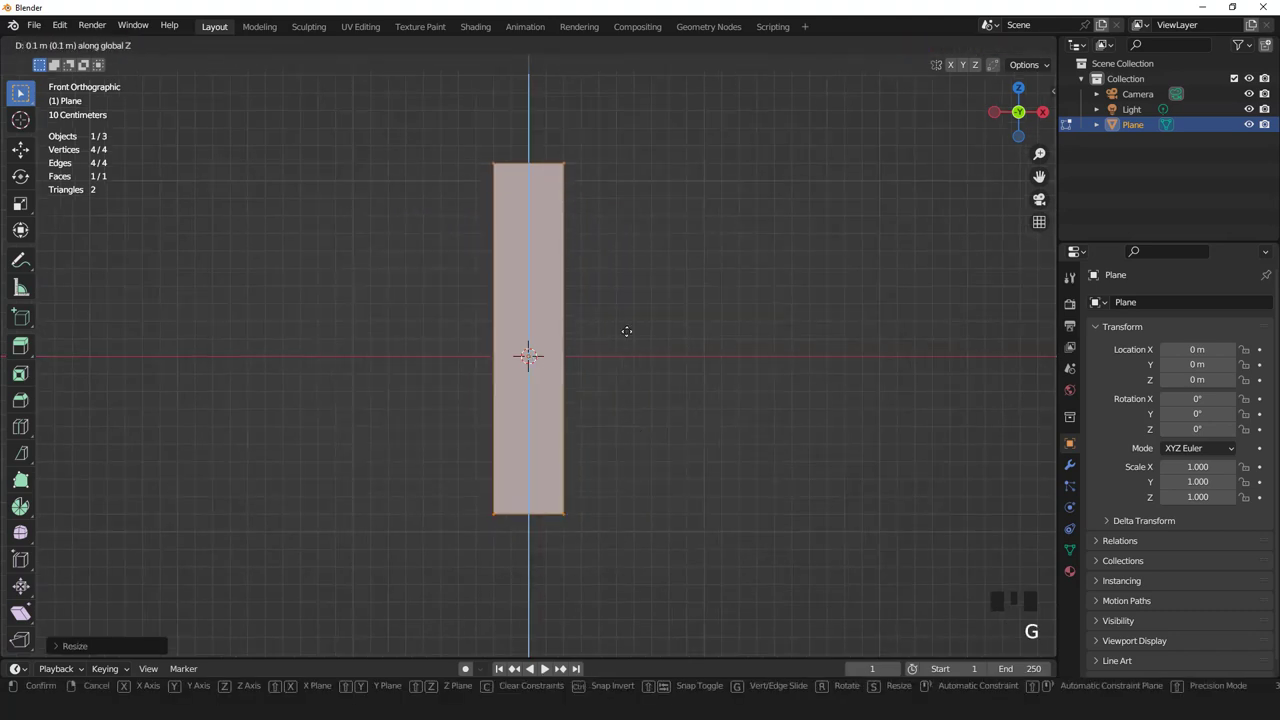
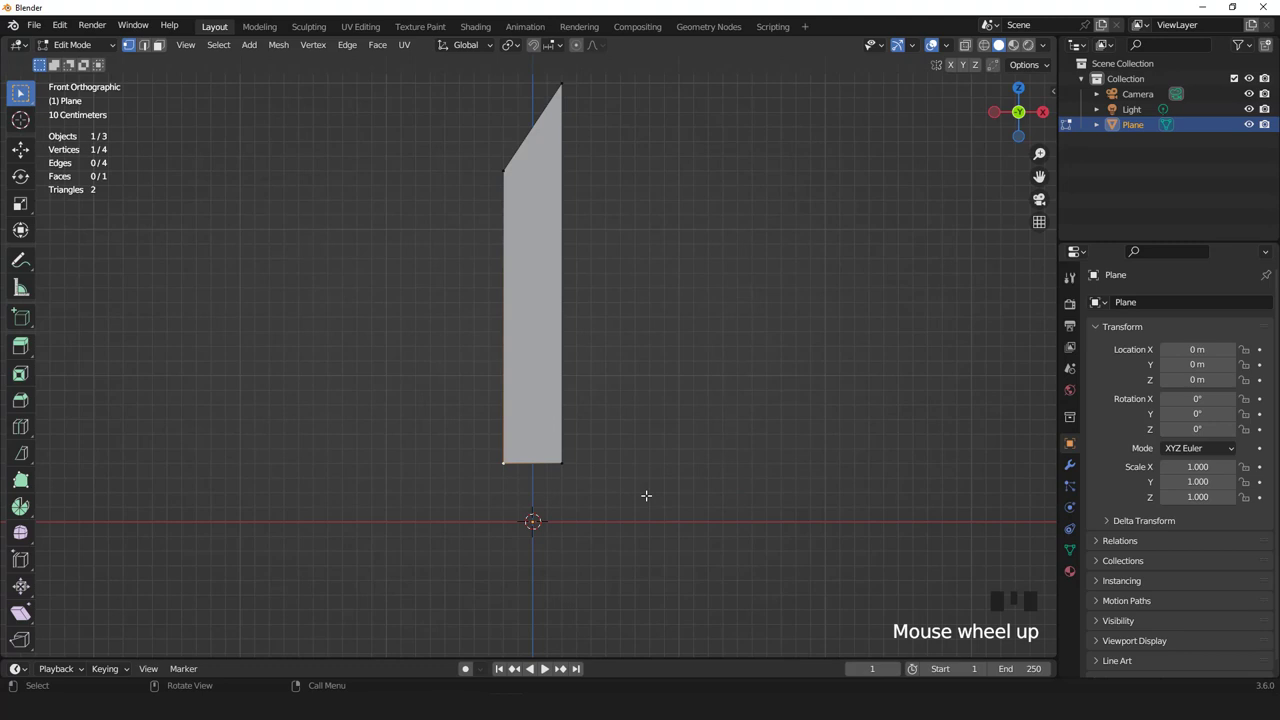
- Taper the blade's lower corner inward and add a loop cut whose vertex bends the back edge
key("g")
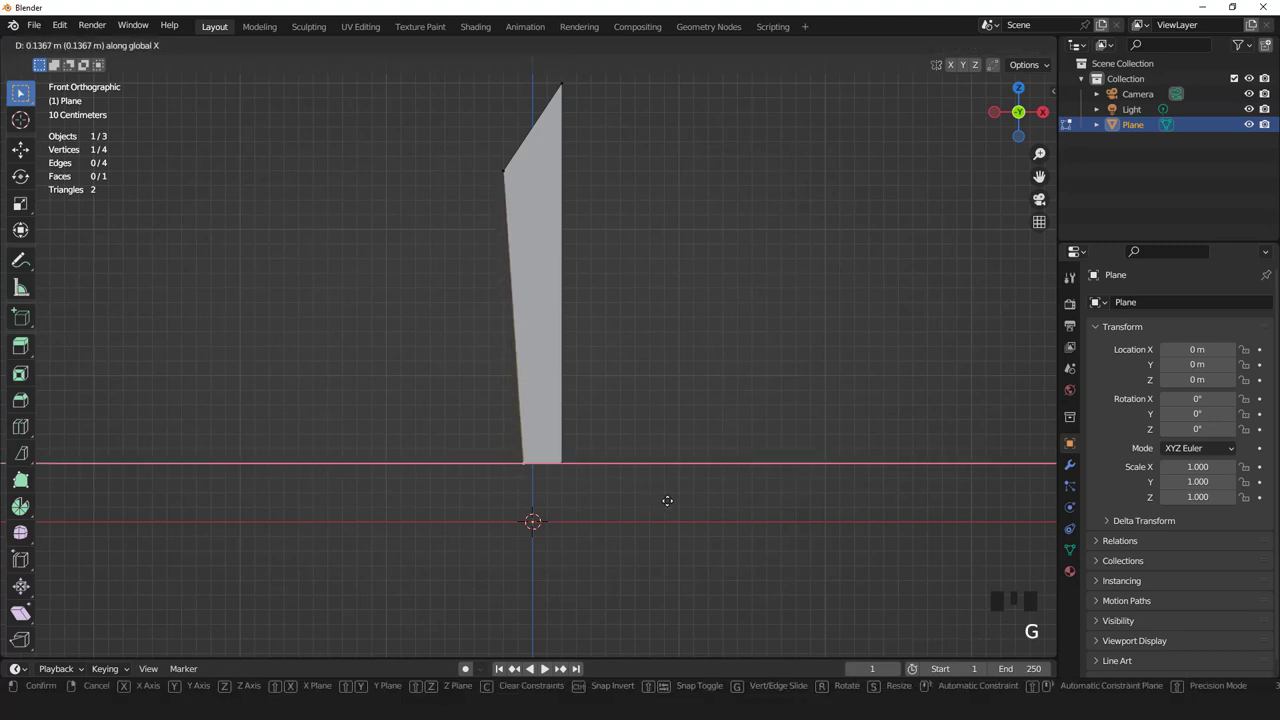
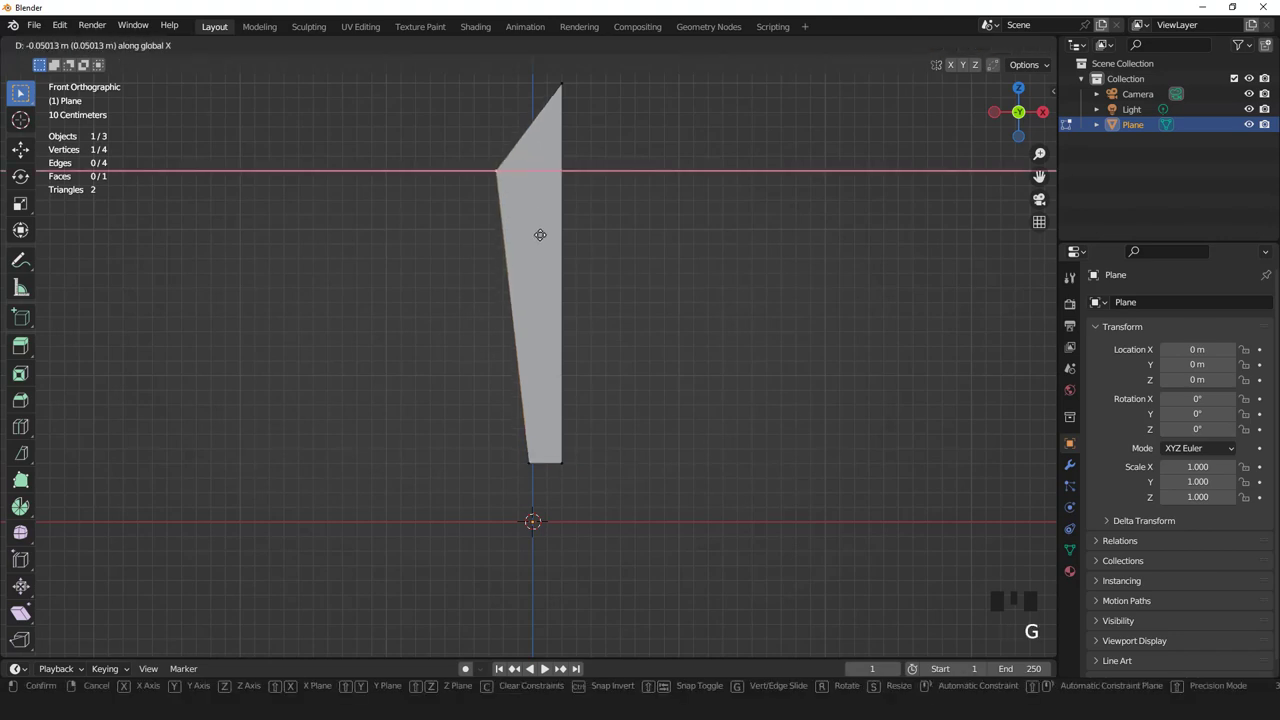
key("ctrl+r")
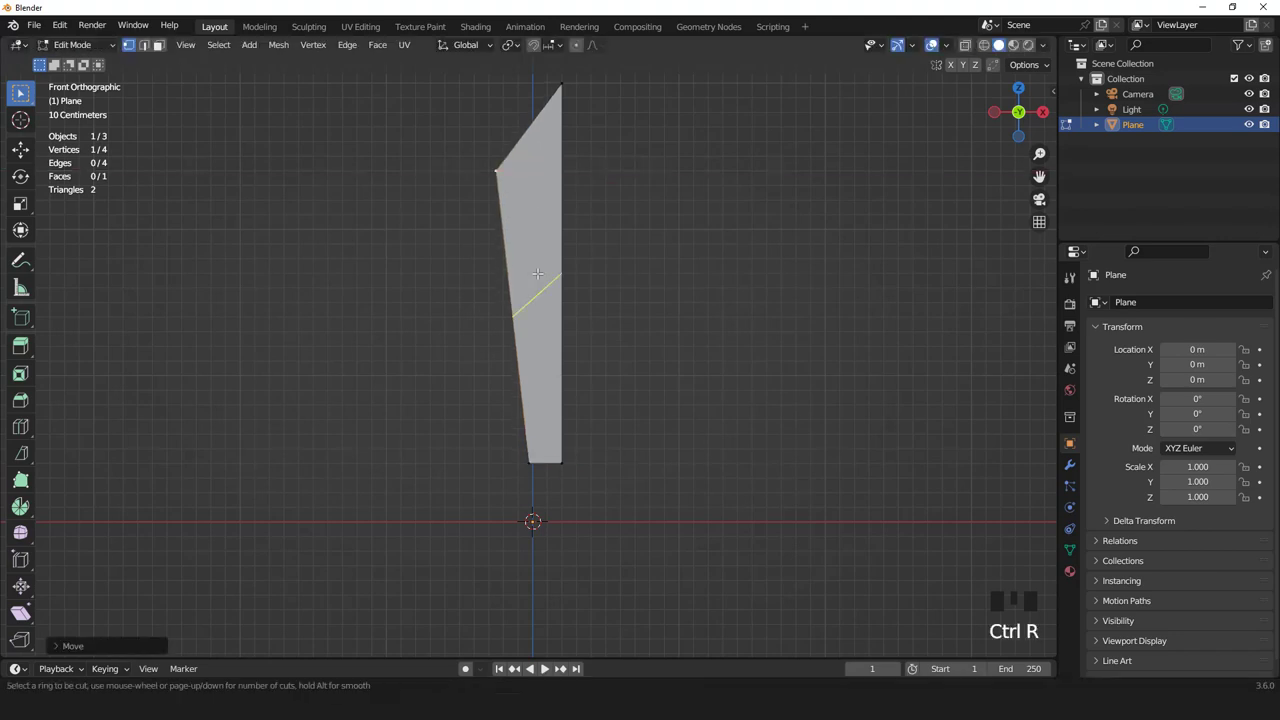
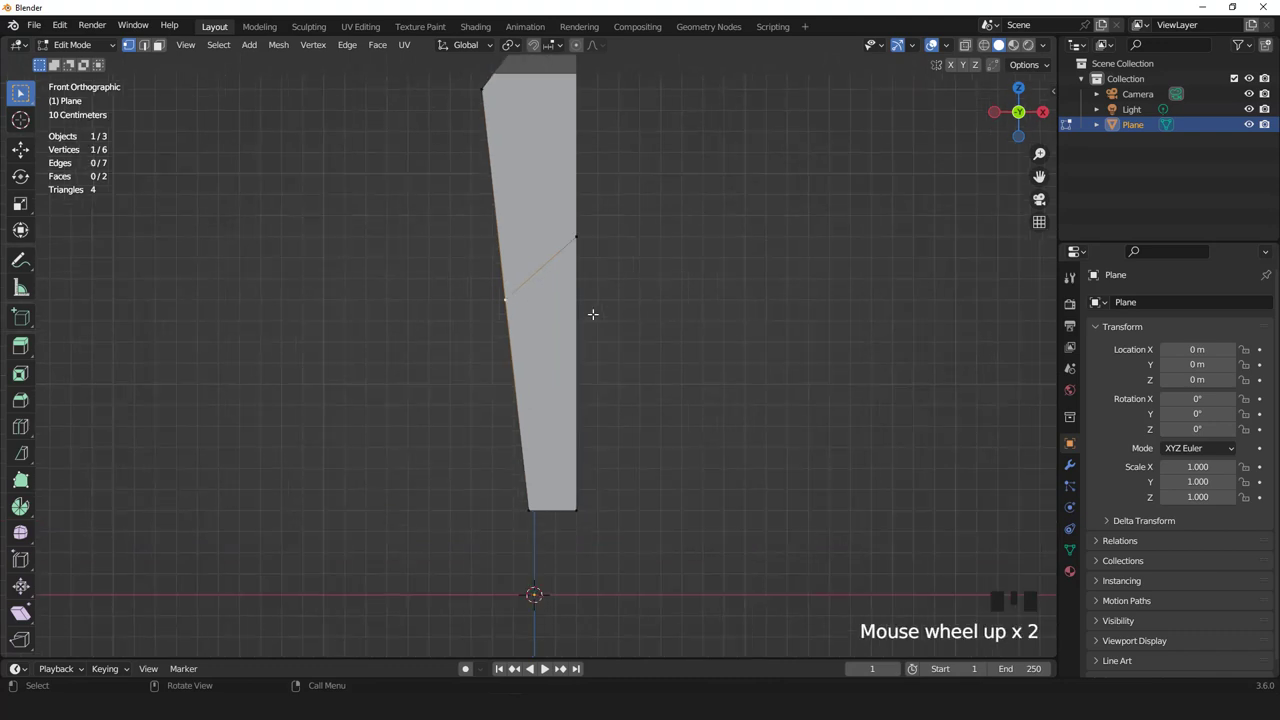
key("g")
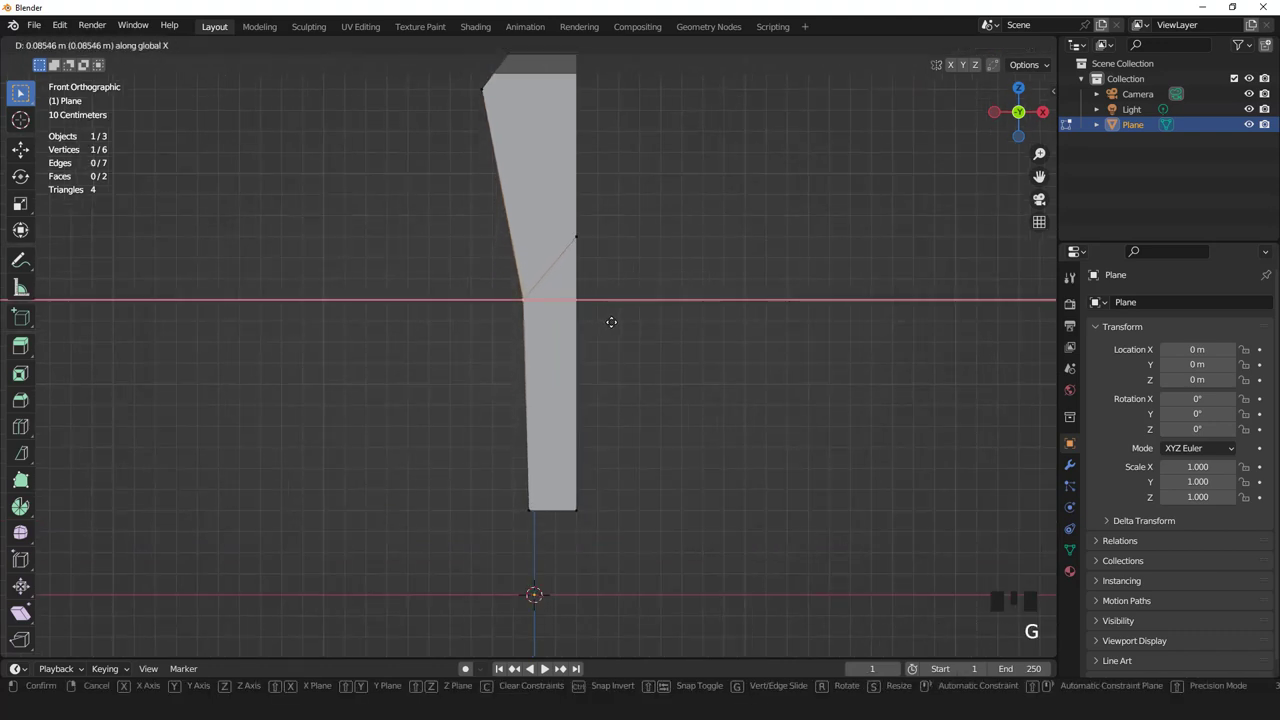
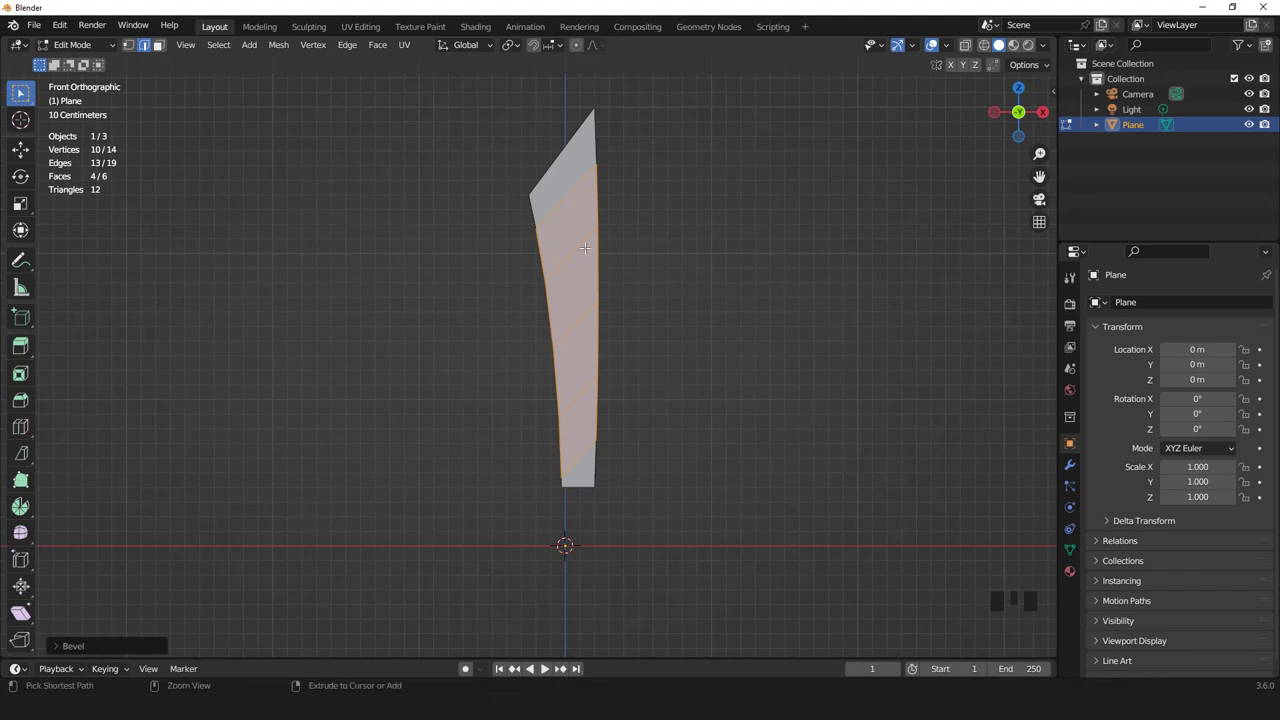
- Add diagonal cuts along the blade and slide their vertices into a smooth curved back edge
key("ctrl+r")
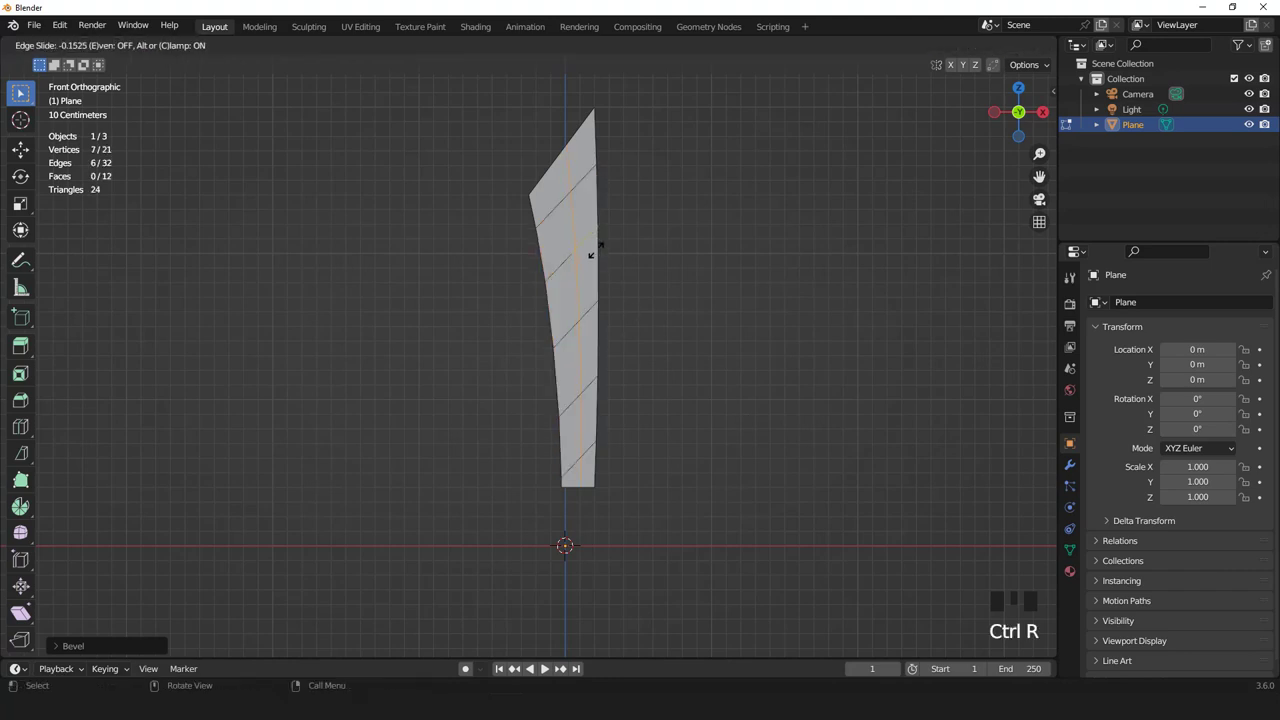
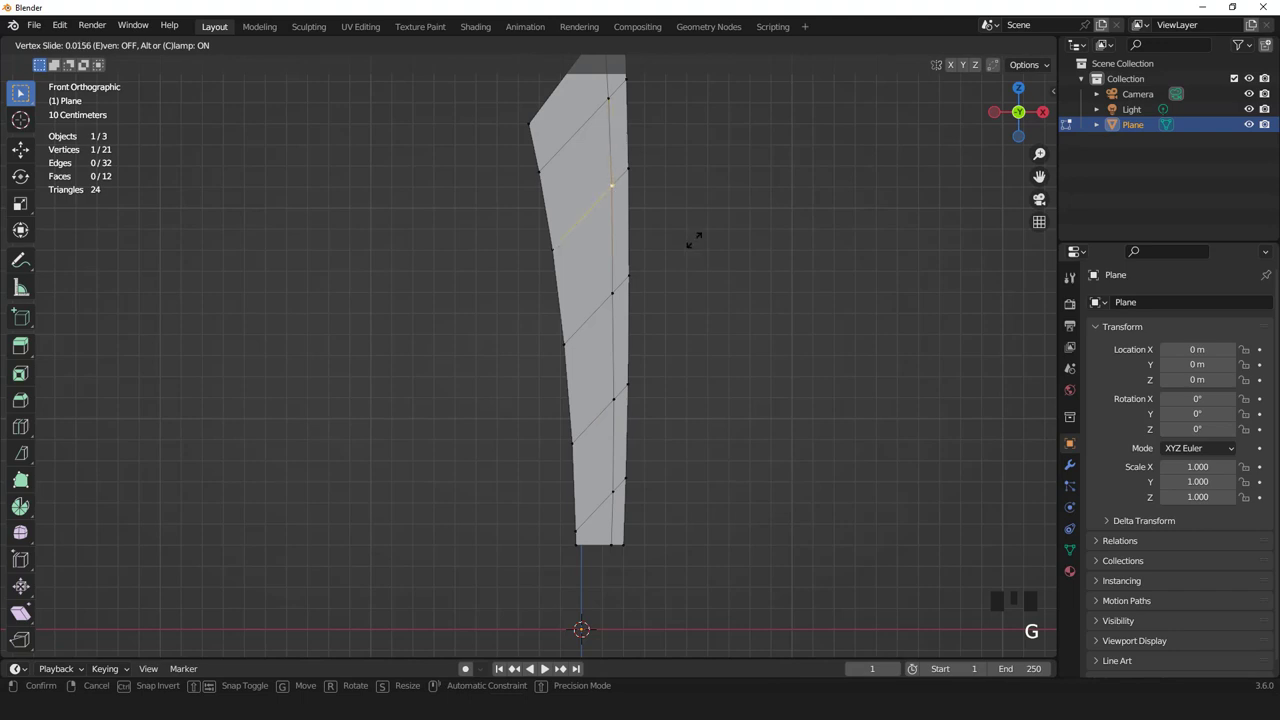
scroll("down", 3)
key("Tab")
scroll("down", 3)
scroll("up", 3)
key("Tab")
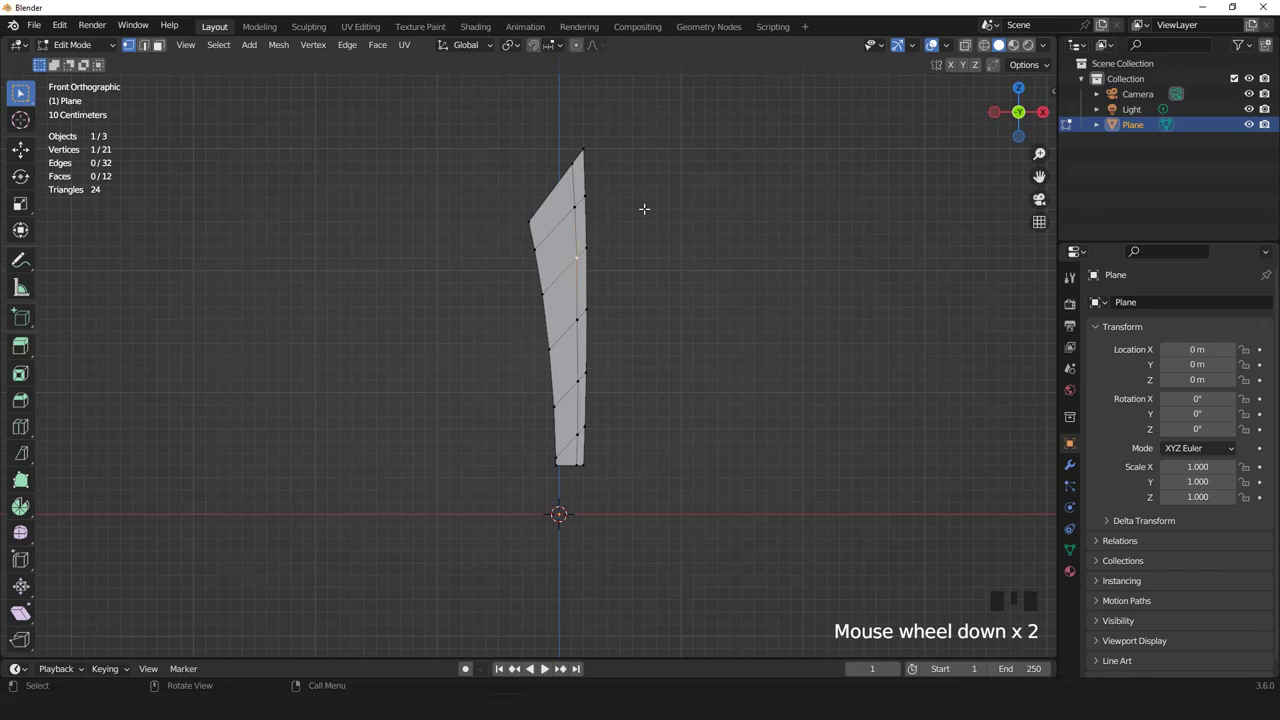
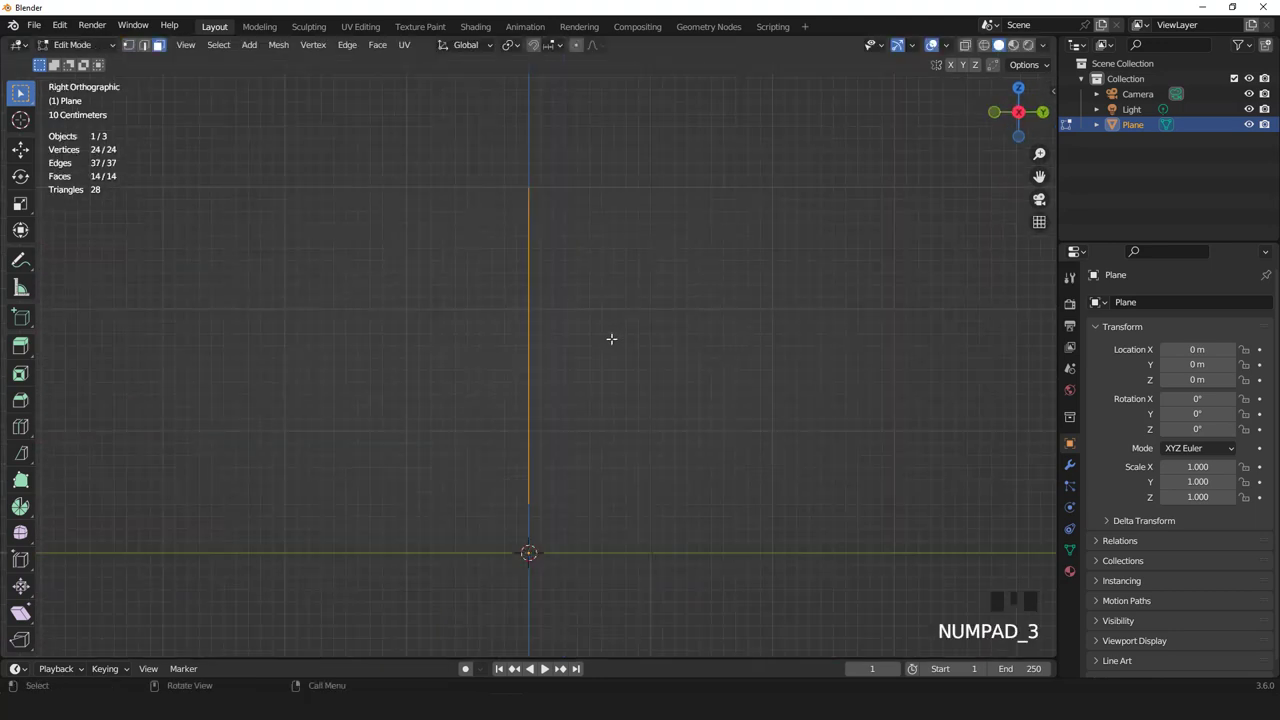
- Extrude the blade outline along Y to give it thickness
key("g")
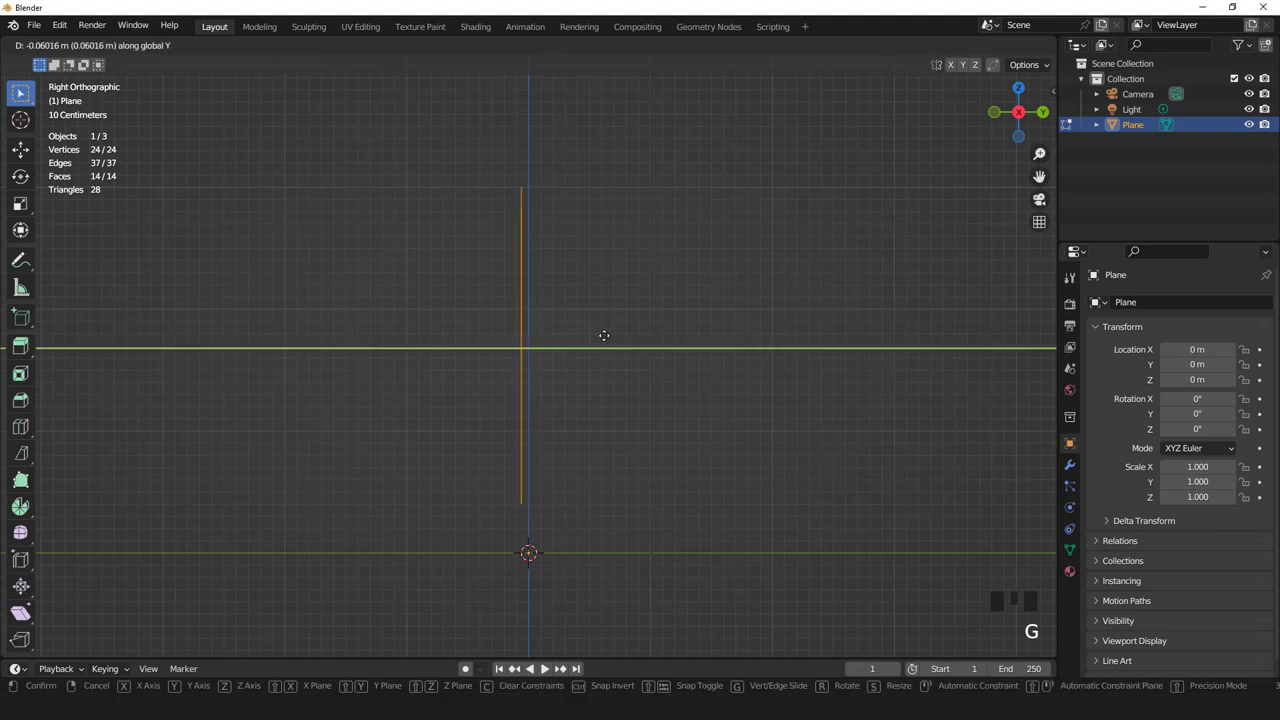
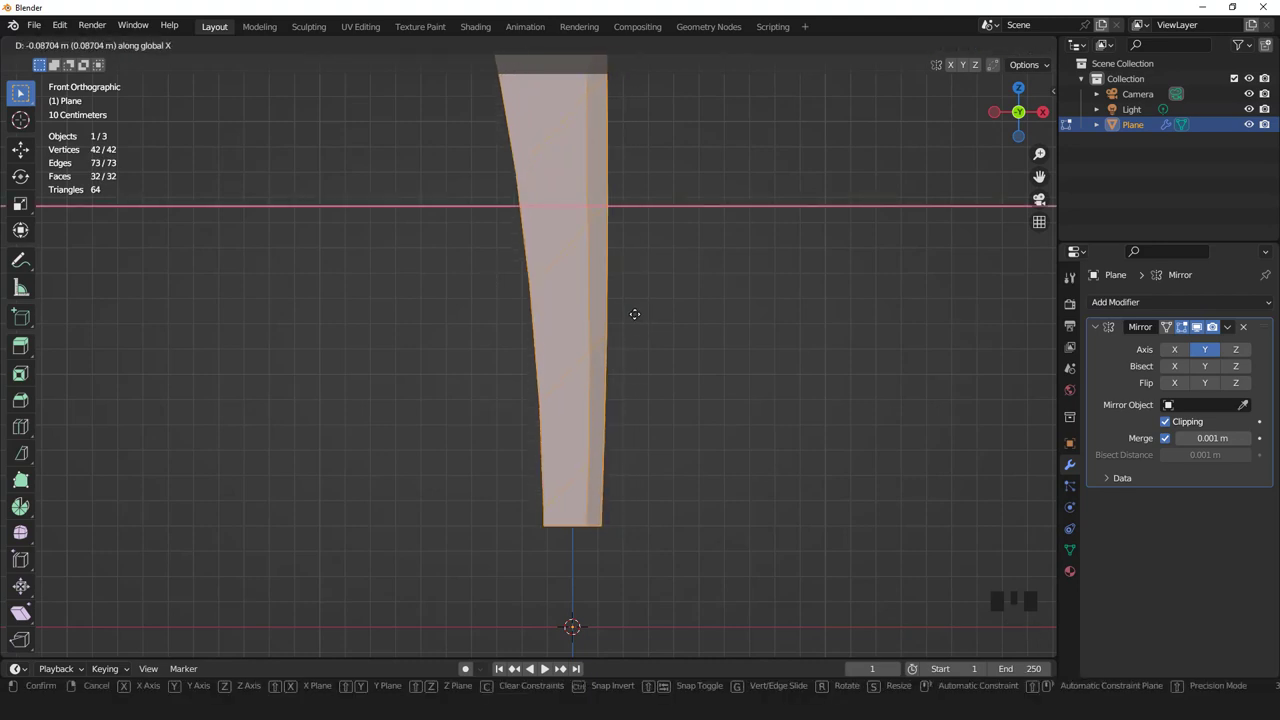
scroll("down", 3)
key("Tab")
left_click_drag(621, 370, 212, 48)
left_click_drag(212, 48, 498, 265)
key("Tab")
scroll("down", 3)
key("s")
scroll("up", 3)
key("s")
scroll("up", 3)
key("g")
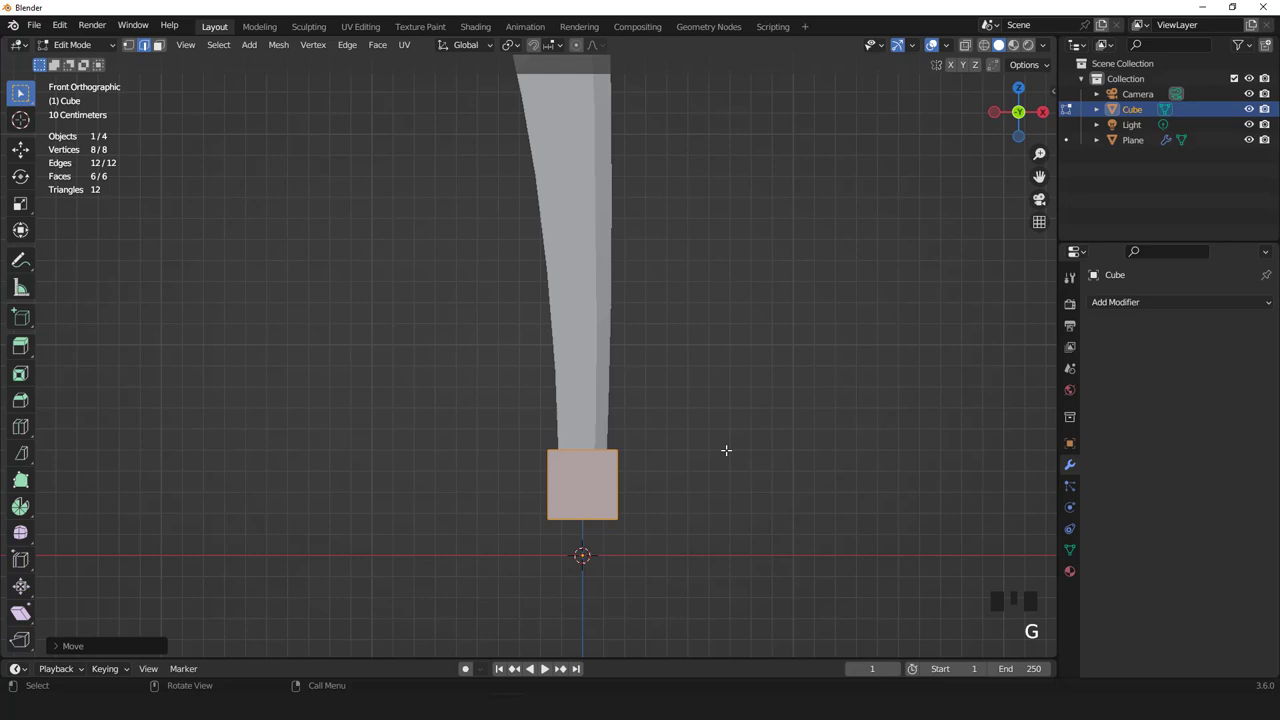
- Scale the cube into a wide crossguard bar and add three loop cuts across it
key("s")
scroll("up", 3)
key("g")
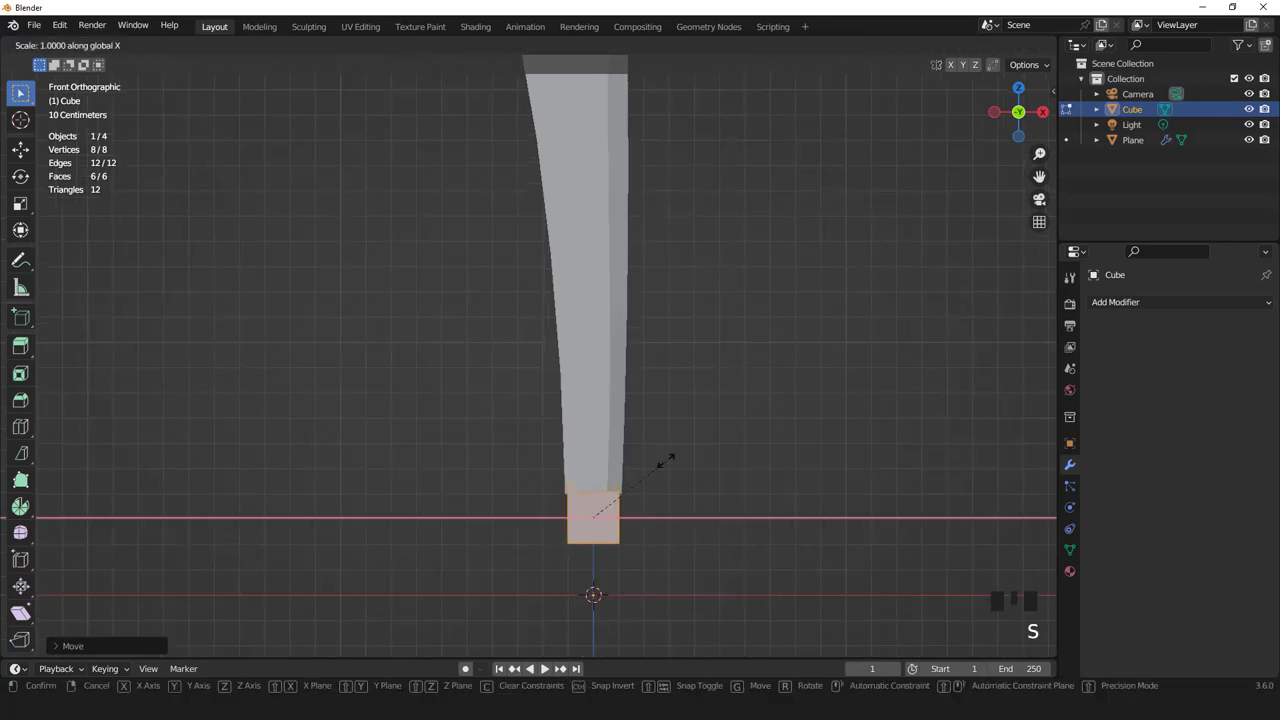
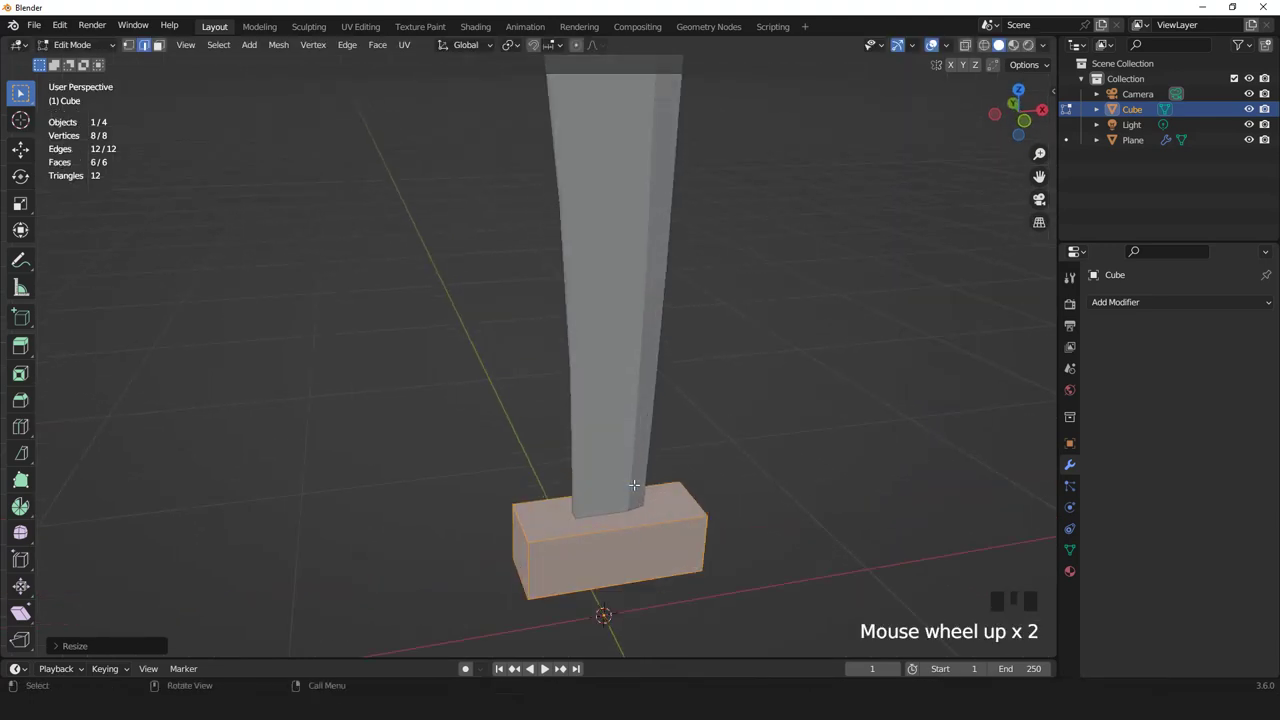
key("ctrl+r")
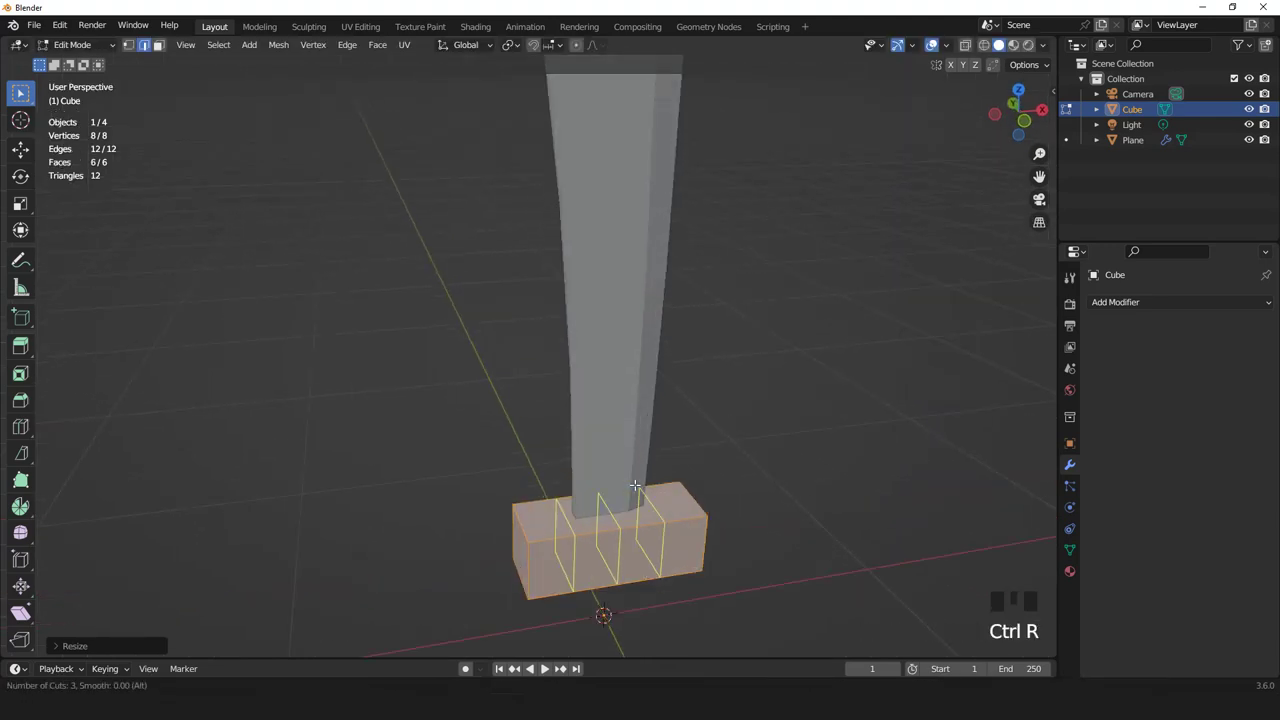
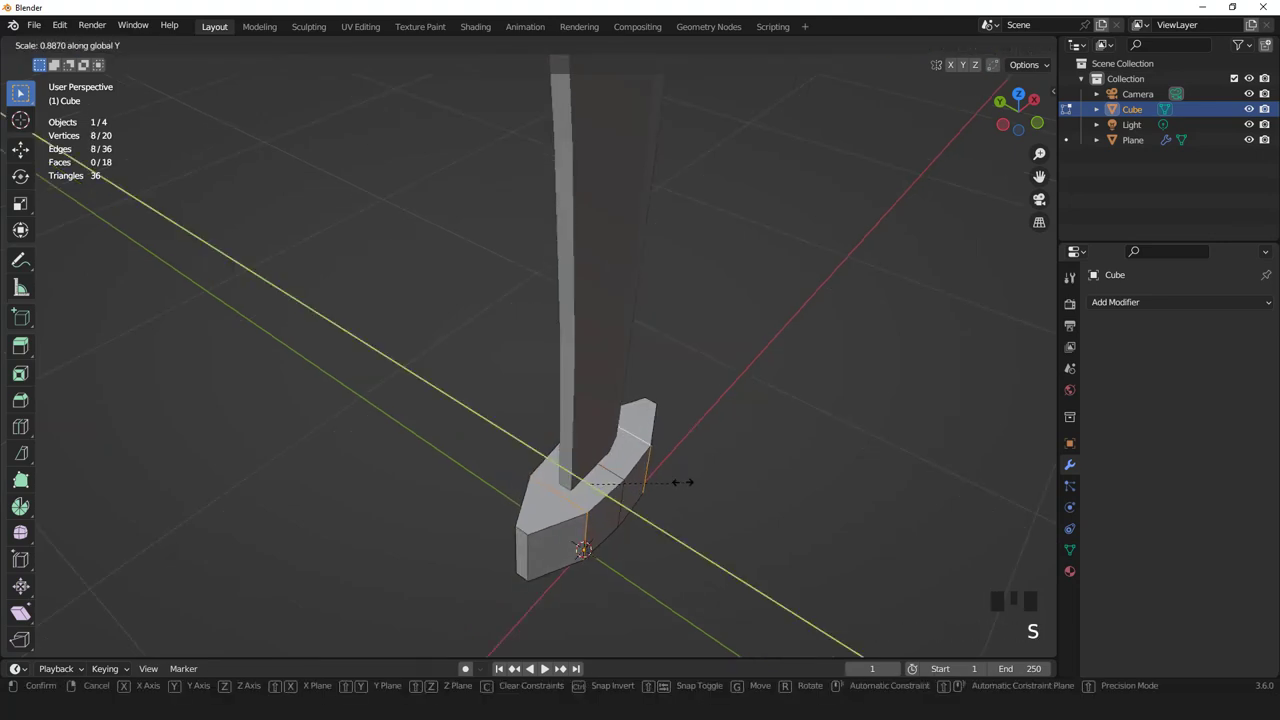
- Narrow the guard's ends into a faceted curve and leave Edit Mode to inspect it
scroll("down", 3)
key("KP_1")
key("Tab")
scroll("down", 3)
scroll("up", 3)
left_click_drag(614, 450, 610, 465)
scroll("up", 3)
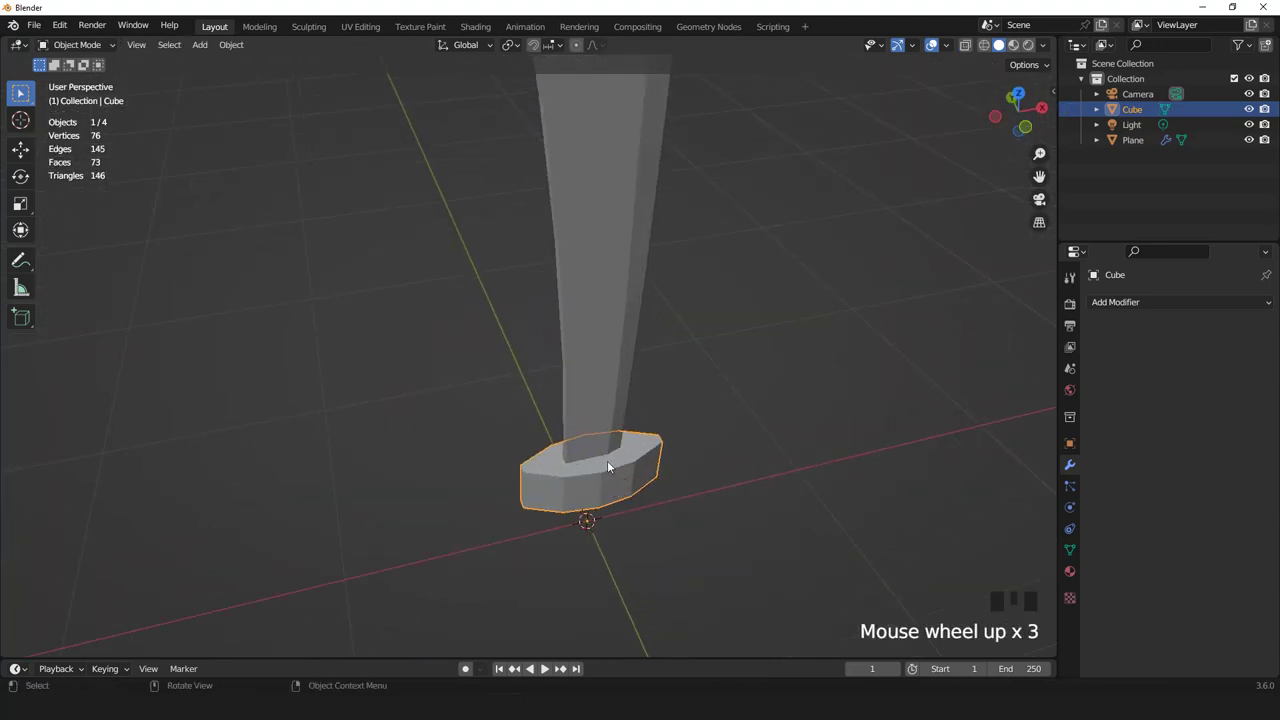
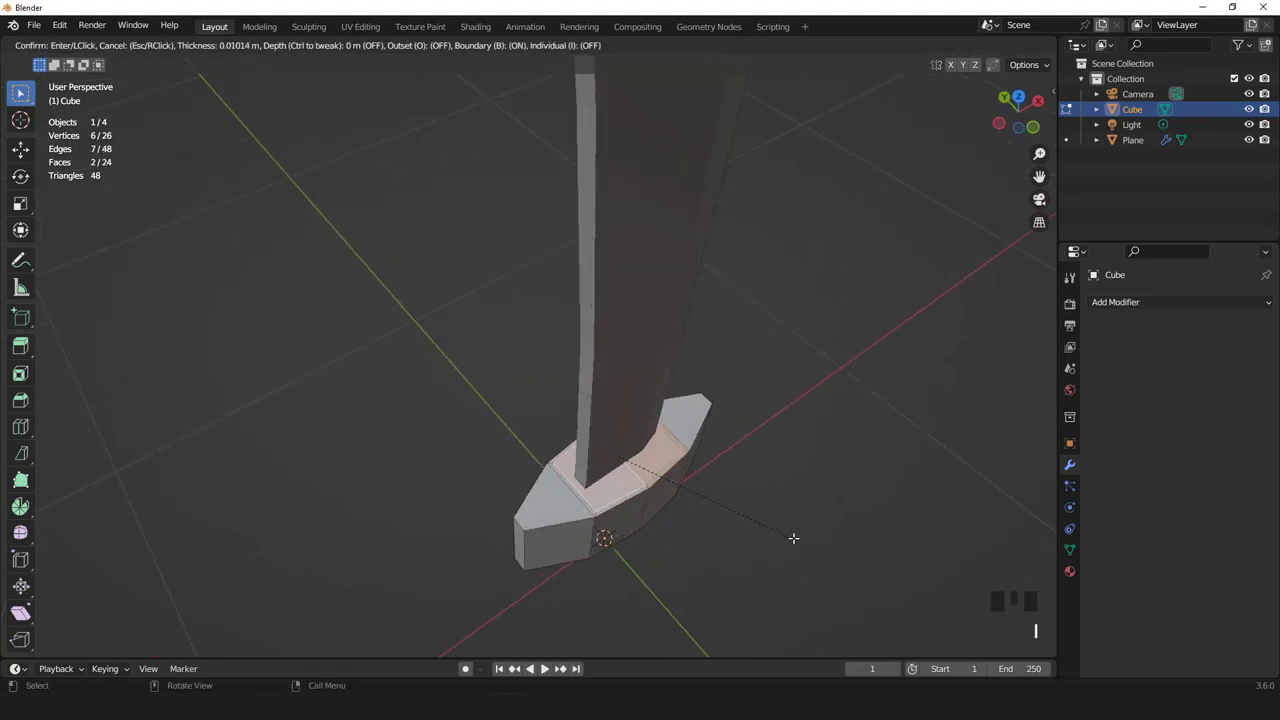
- Scale the crossguard's base faces to form the blocky step beneath it
key("s")
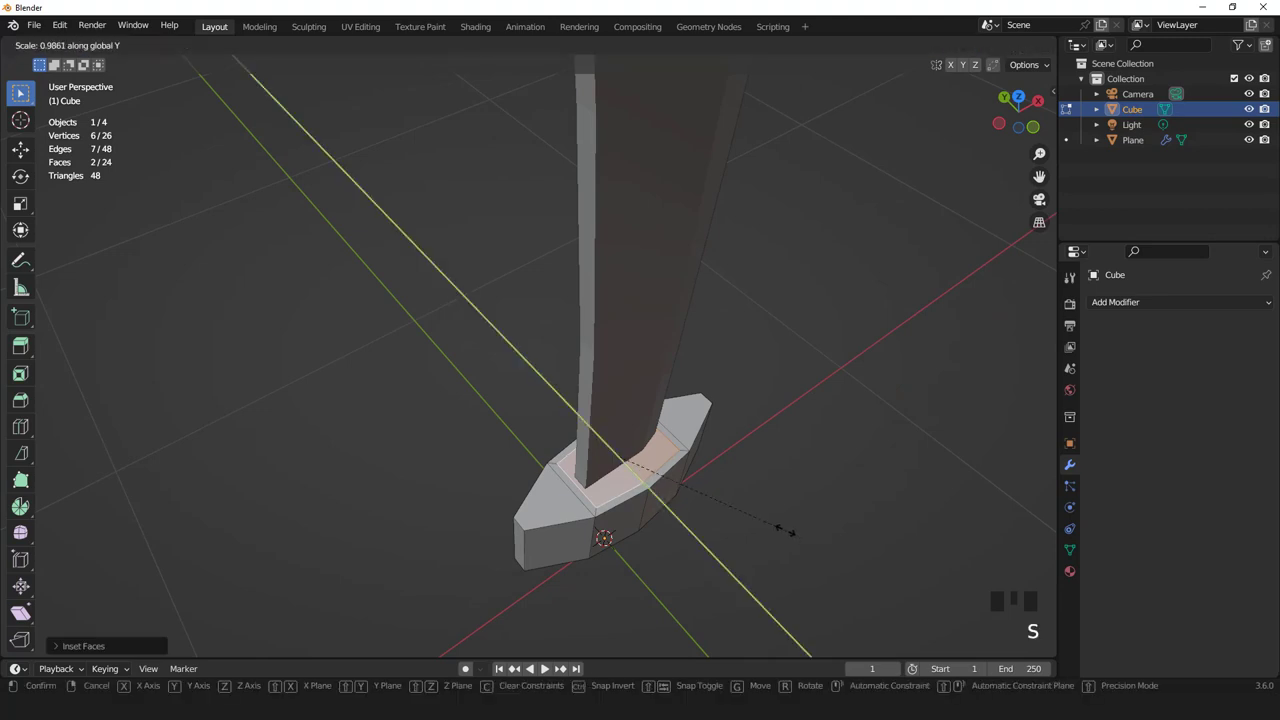
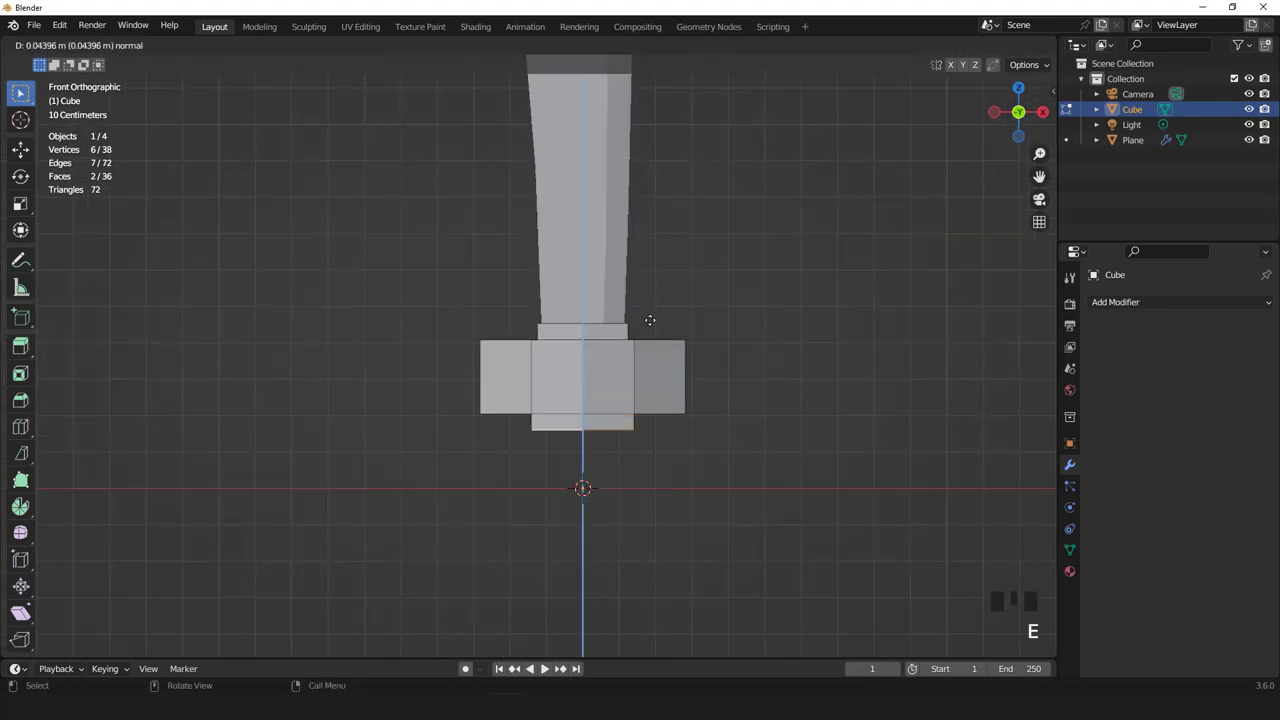
- From underneath, extrude and shrink the guard's bottom faces, pinching two edges along Y into a point
key("ctrl+KP_7")
scroll("up", 3)
key("s")
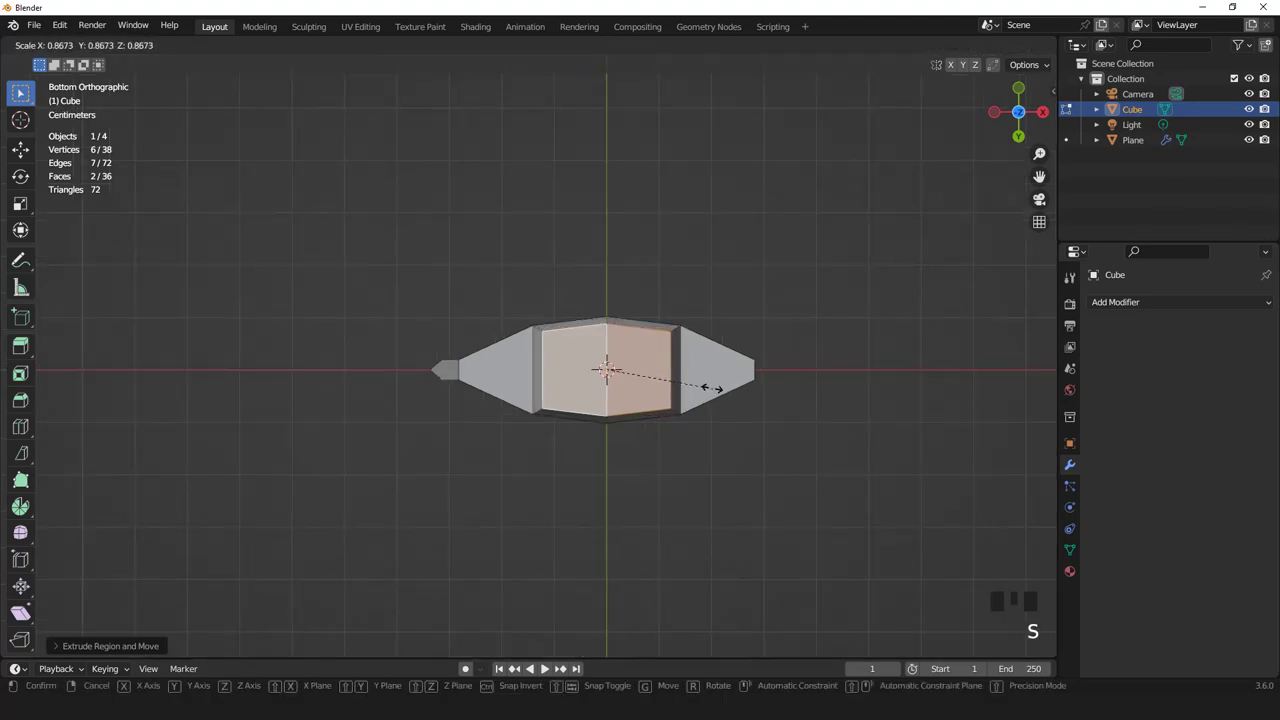
key("s")
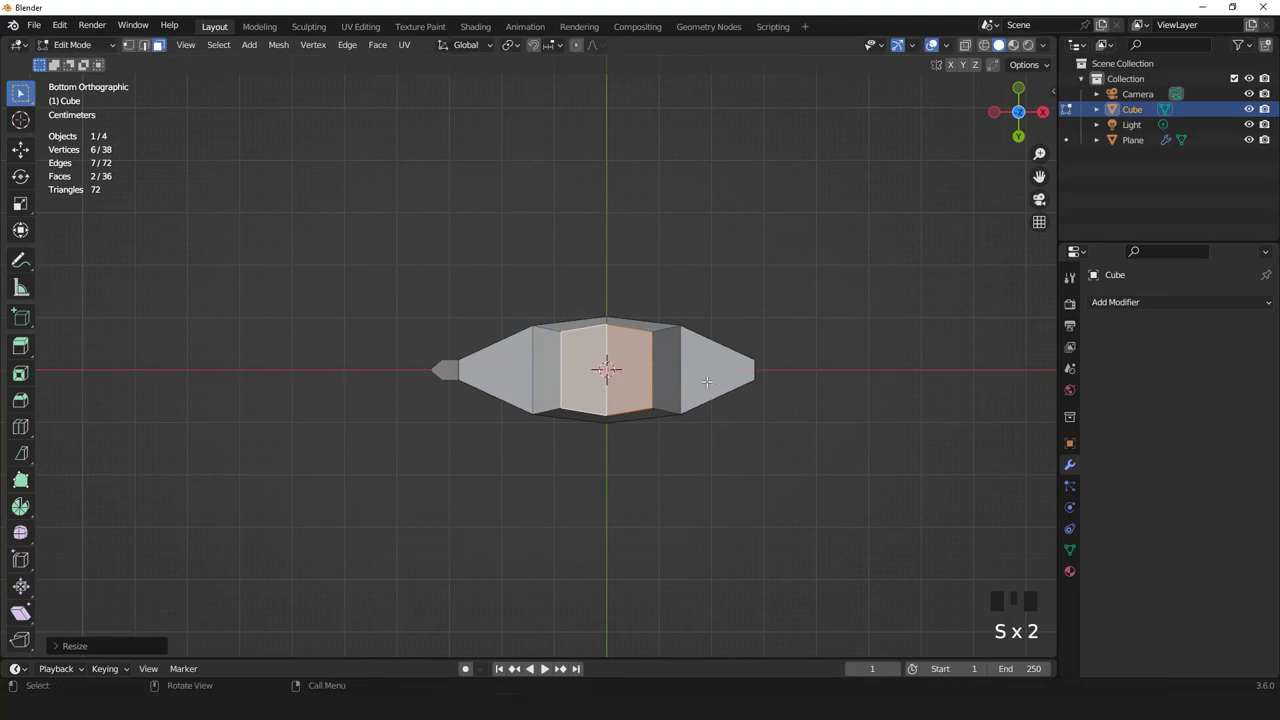
key("s")
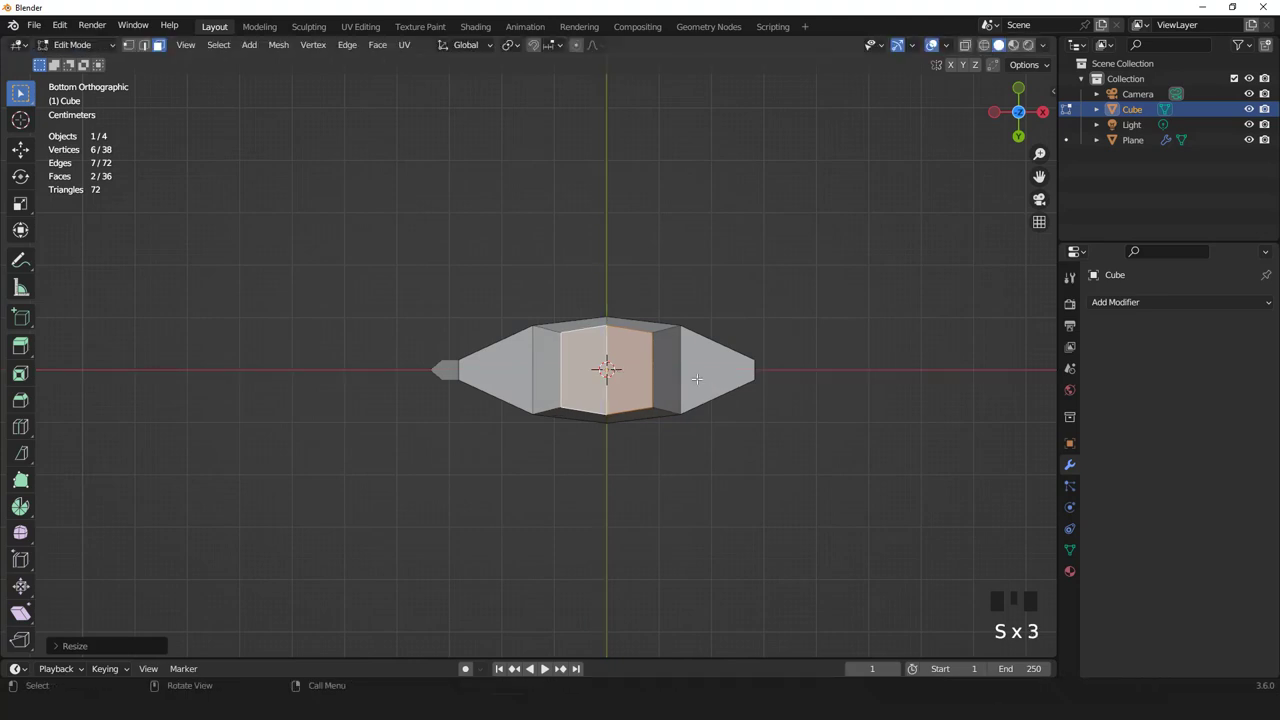
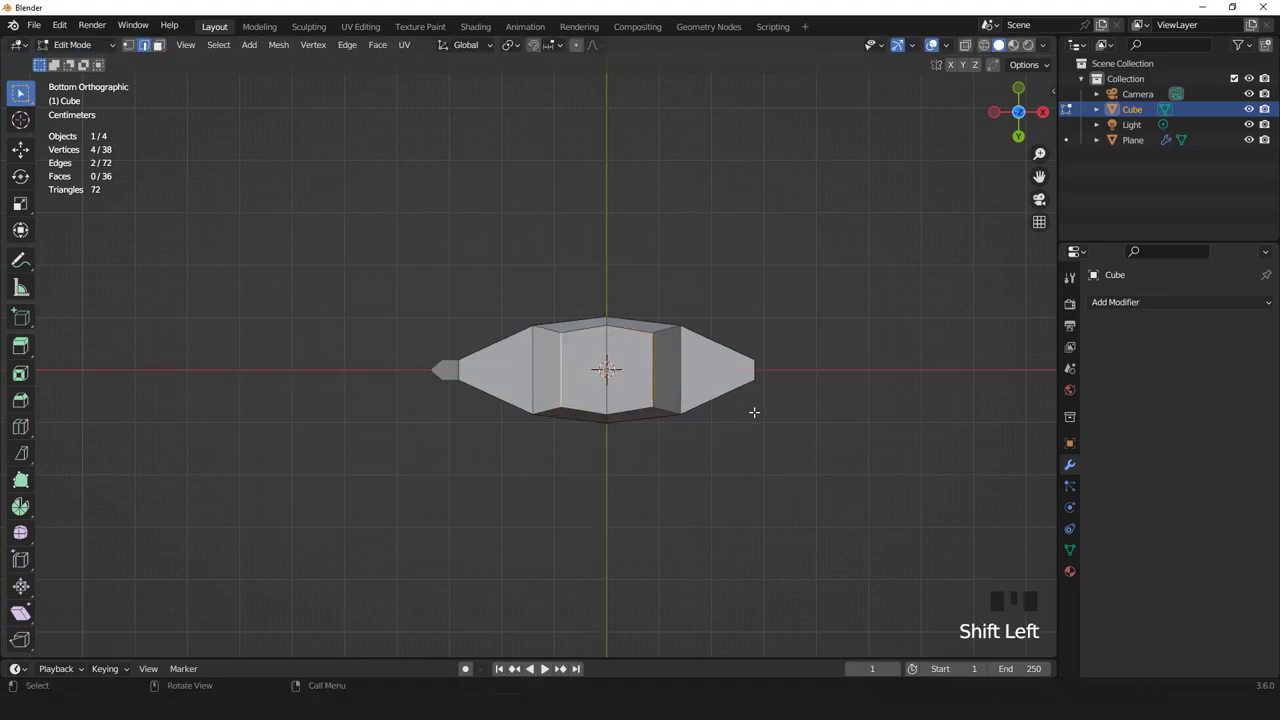
key("s")
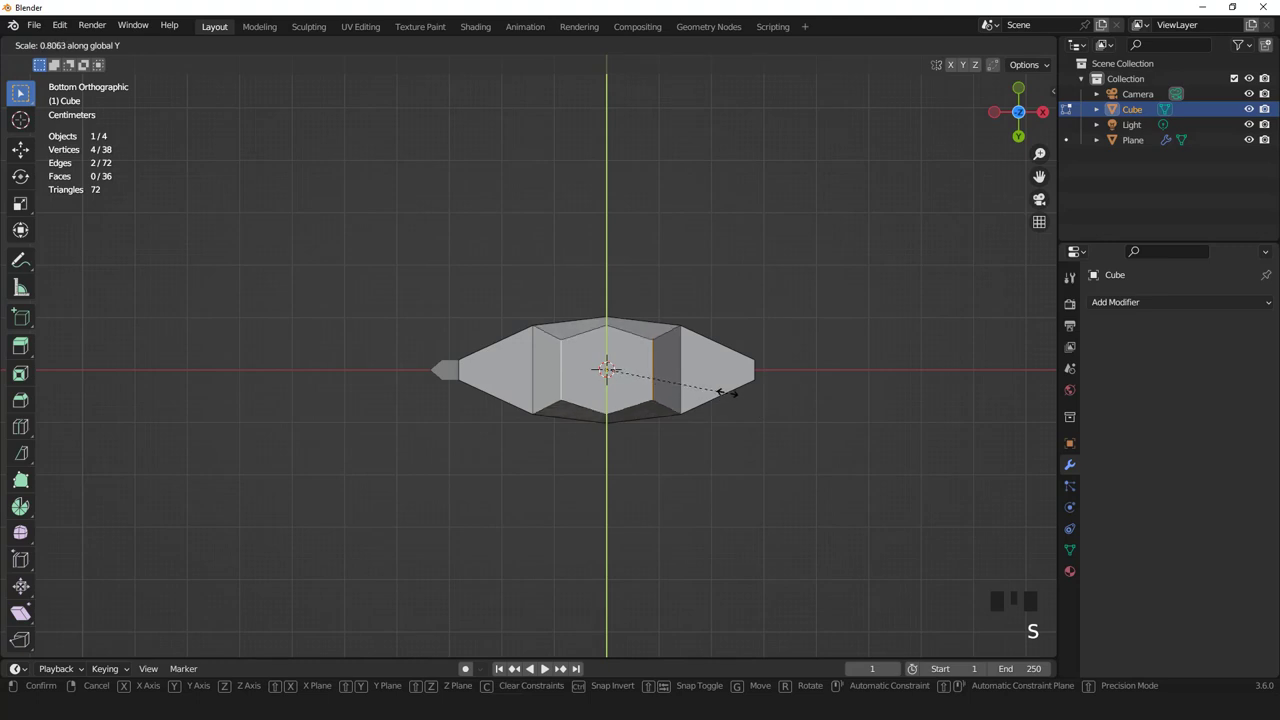
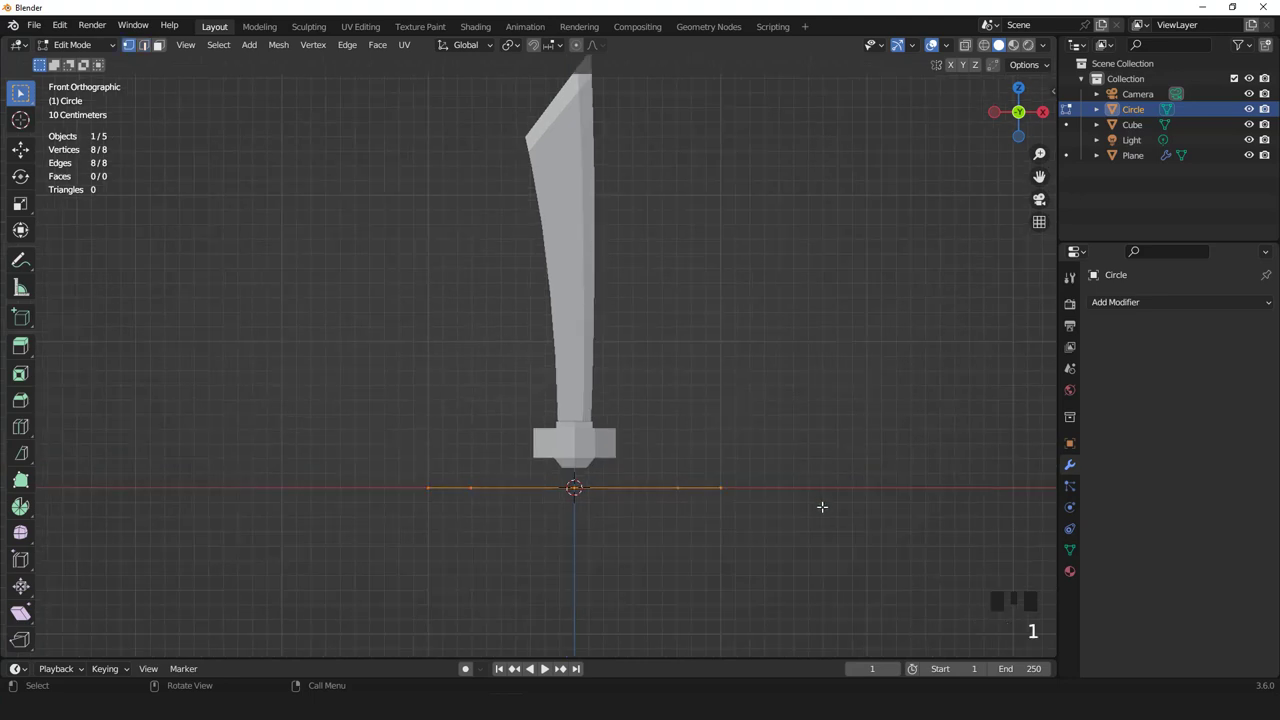
- Shrink the eight-vertex circle to match the width of the guard's base
key("s")
key("ctrl+KP_7")
scroll("up", 3)
key("s")
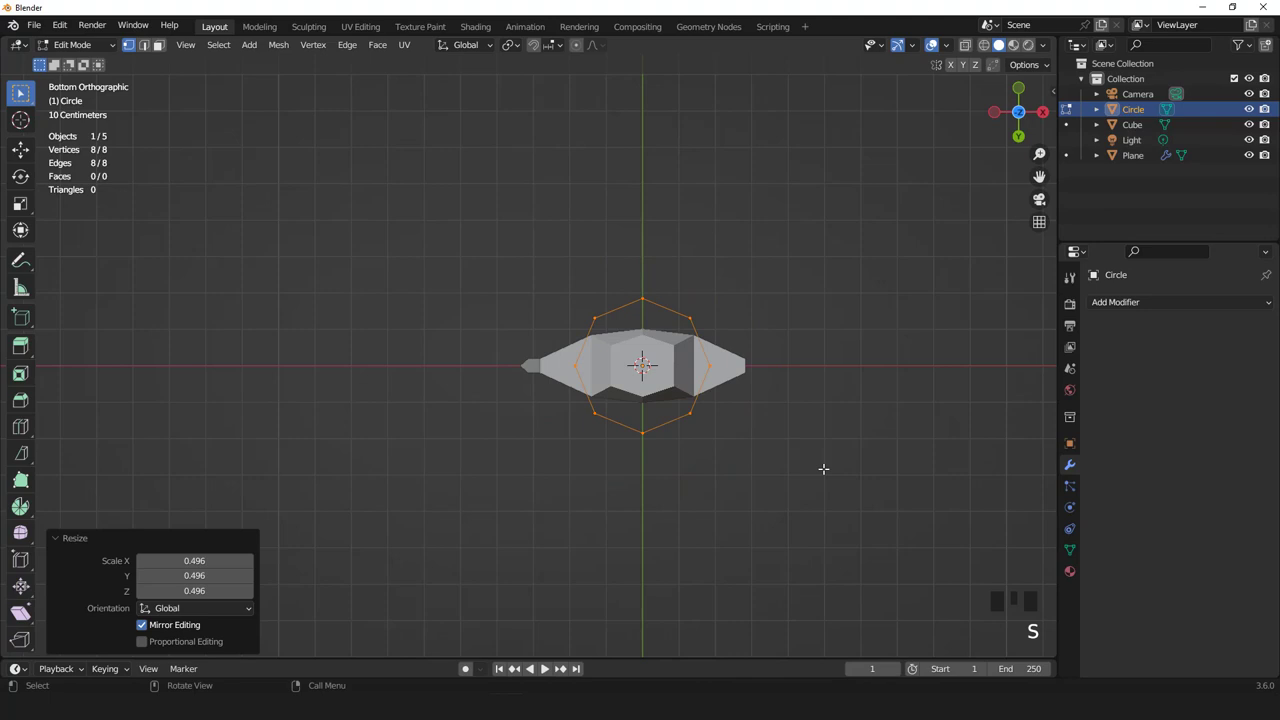
key("s")
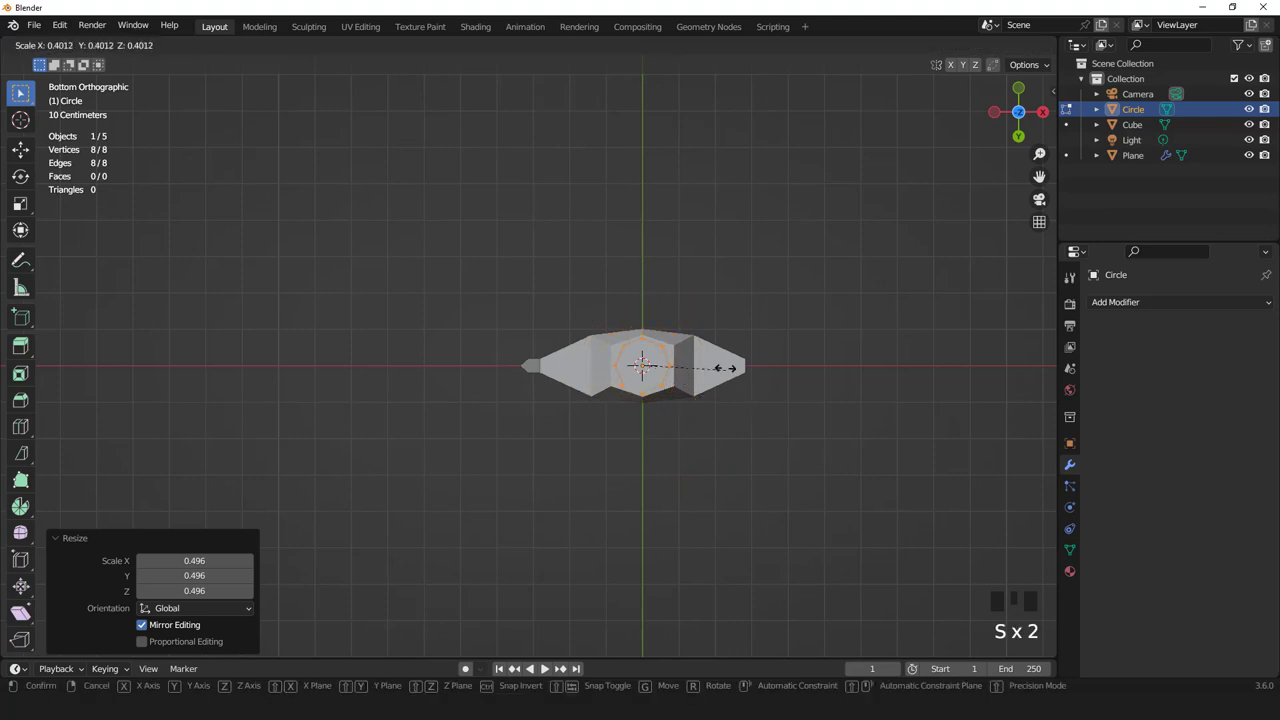
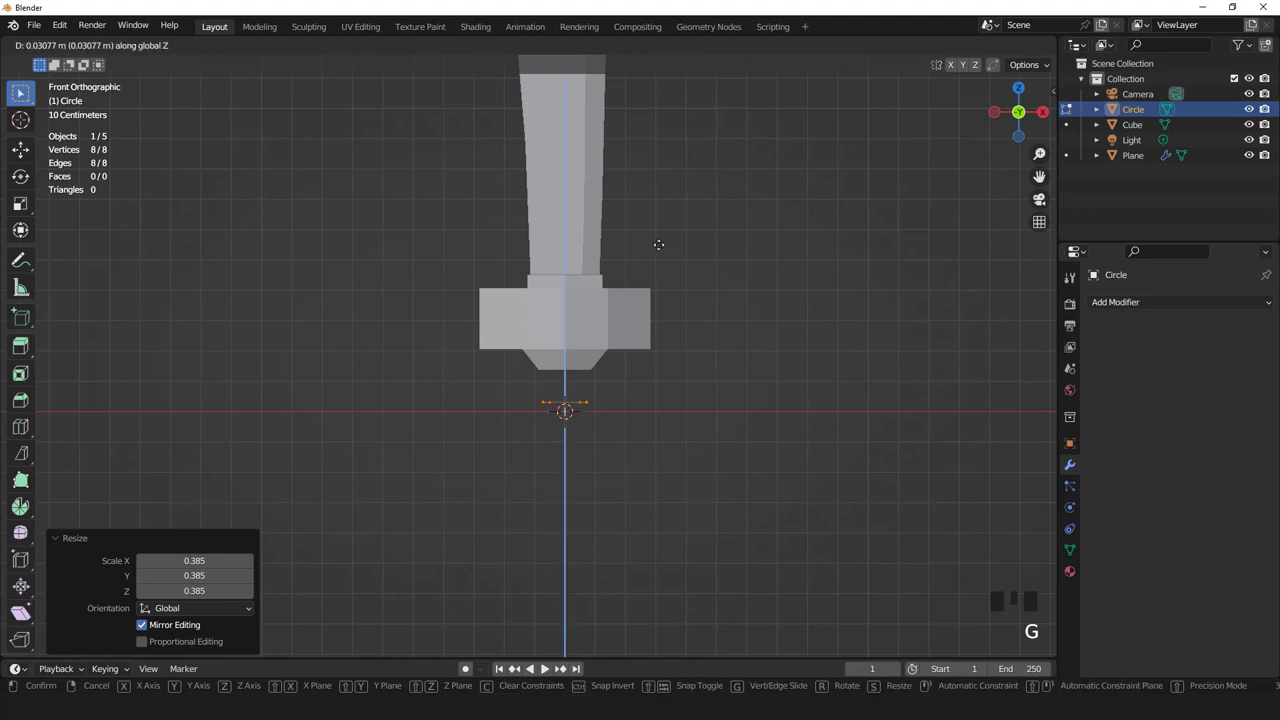
scroll("down", 3)
- Extrude the circle down along Z into a slim octagonal handle tube
key("e")
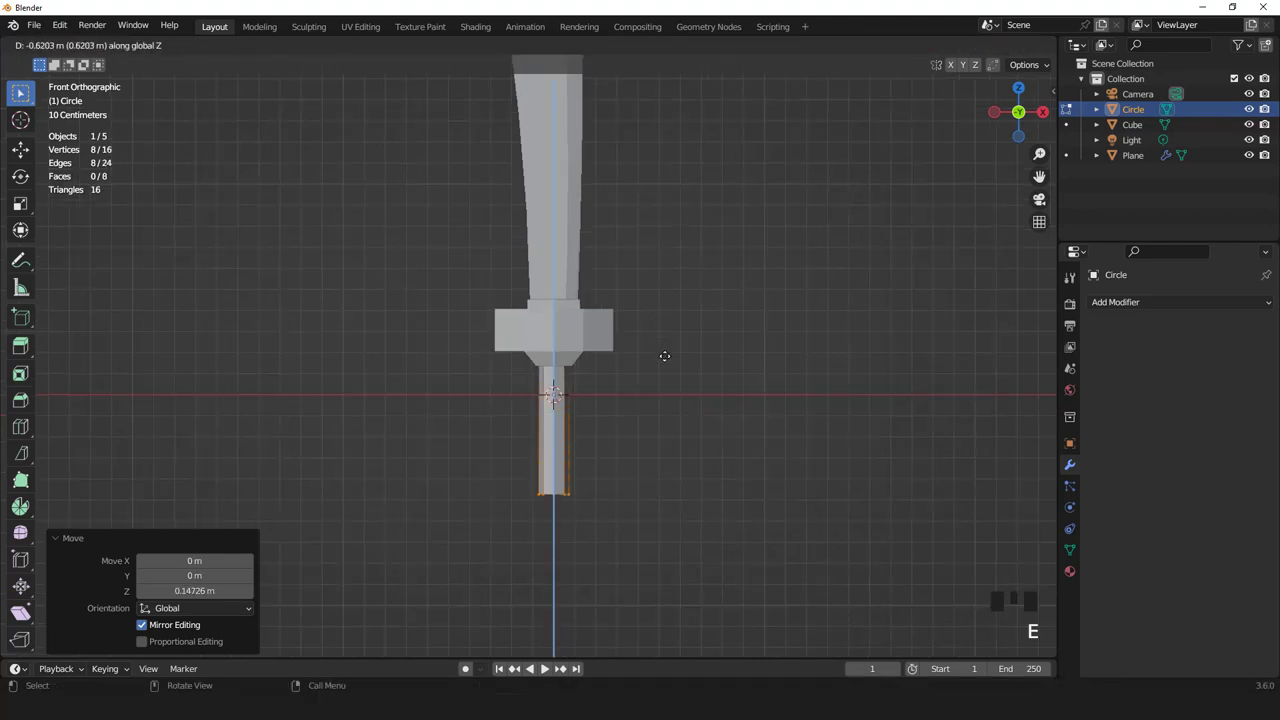
key("Tab")
scroll("down", 3)
left_click_drag(644, 360, 613, 335)
scroll("up", 3)
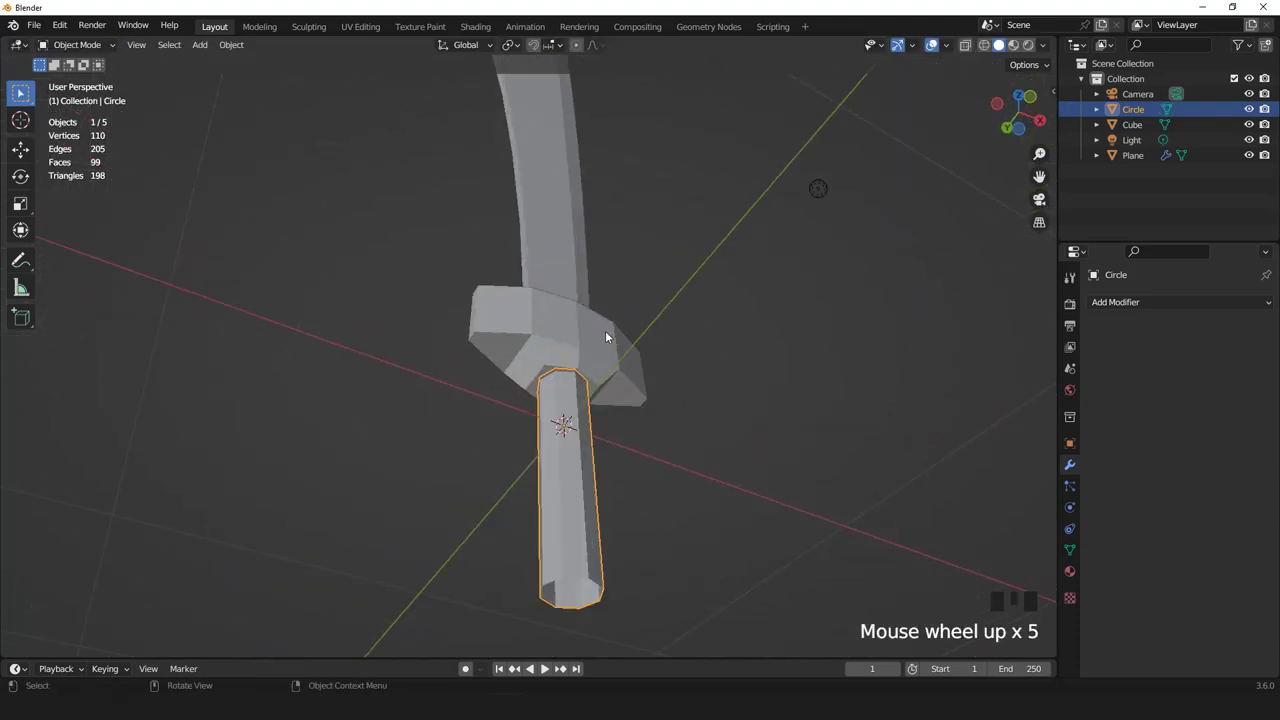
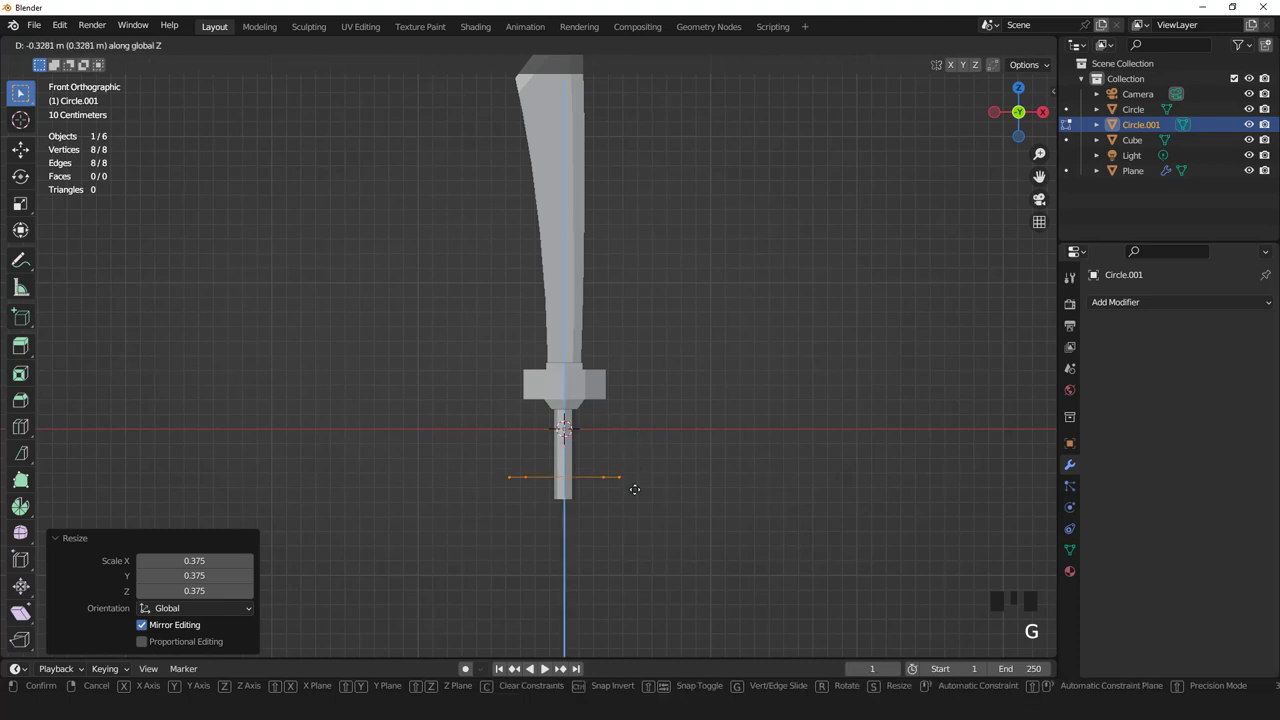
- Size the second circle to the handle end and stretch it slightly along X
key("ctrl+KP_7")
scroll("up", 3)
key("s")
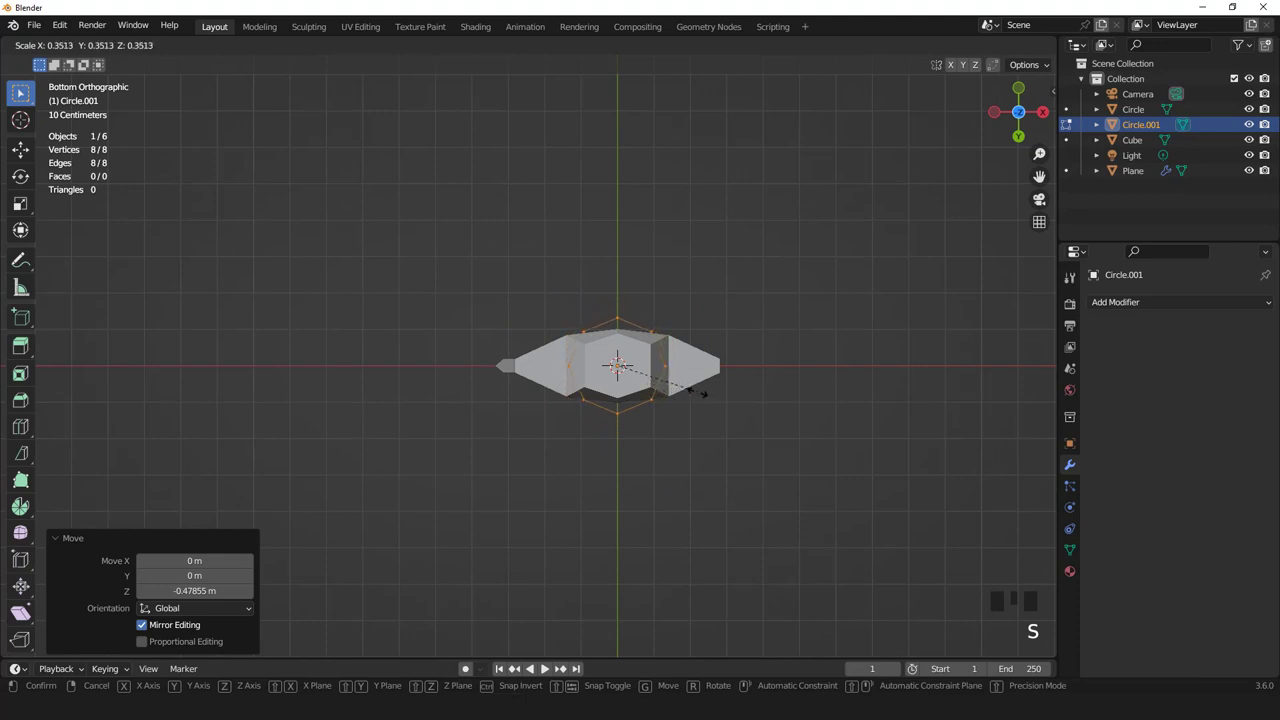
scroll("up", 3)
key("s")
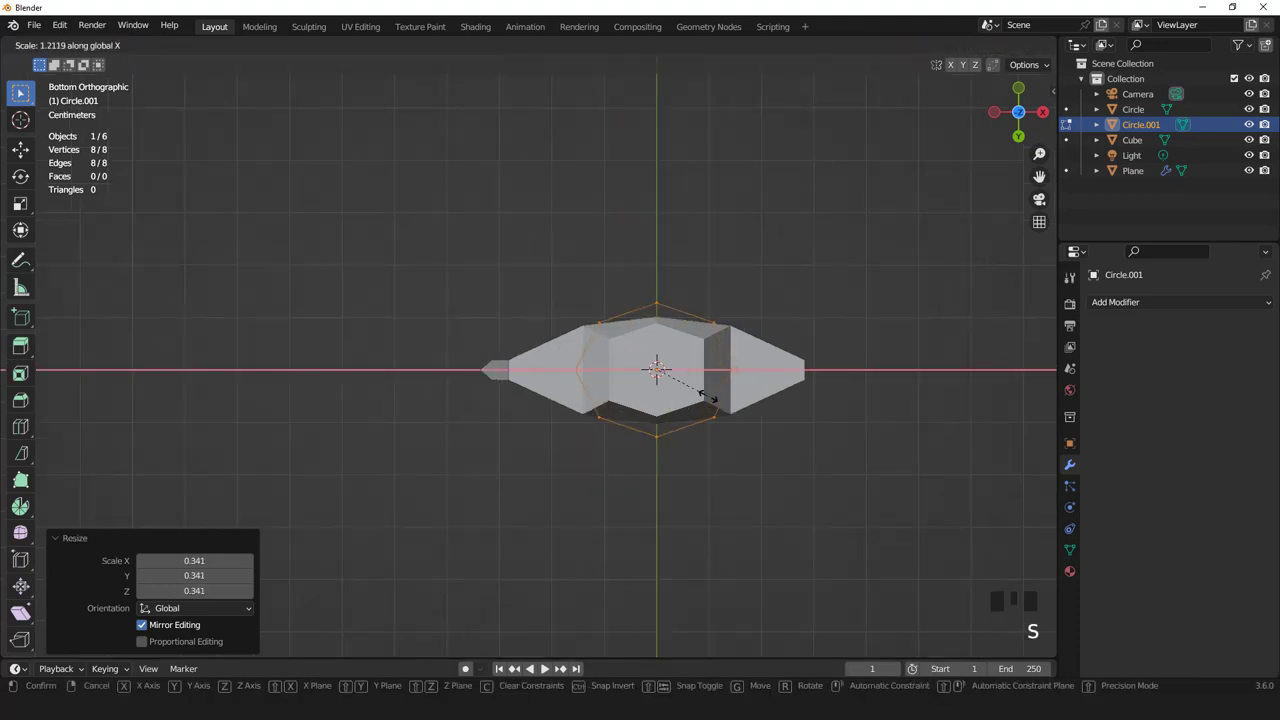
scroll("down", 3)
key("KP_1")
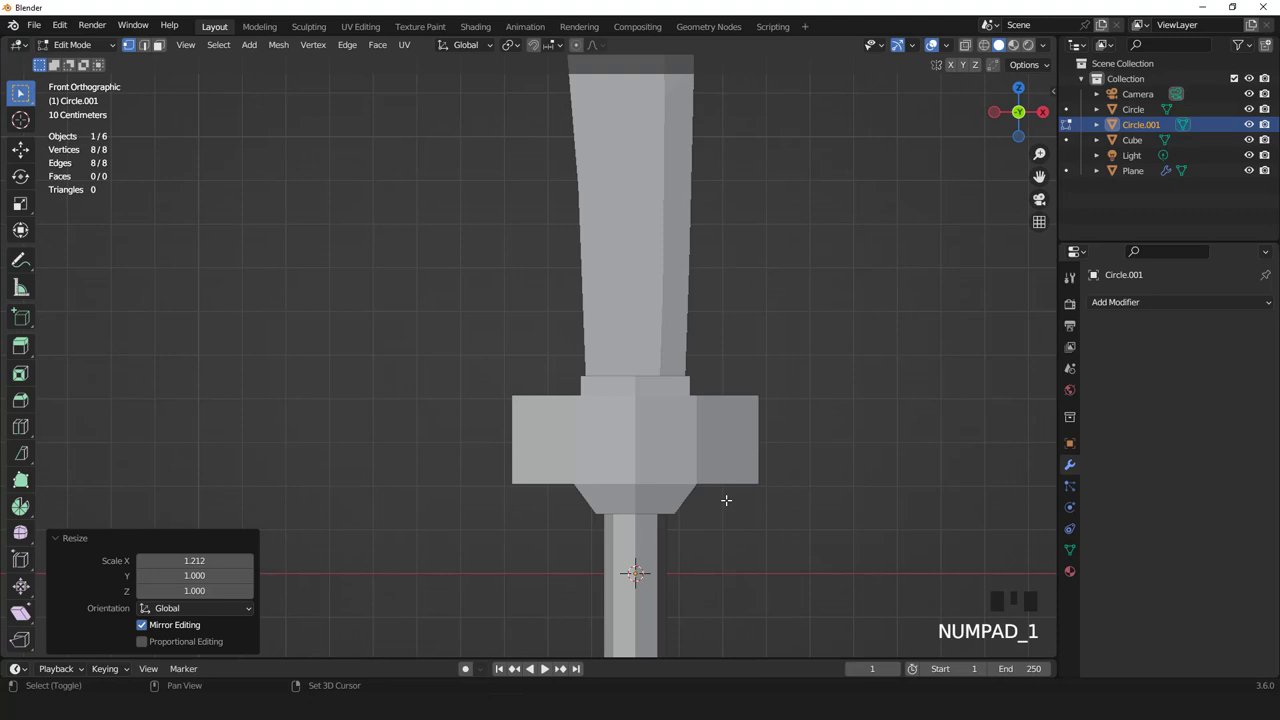
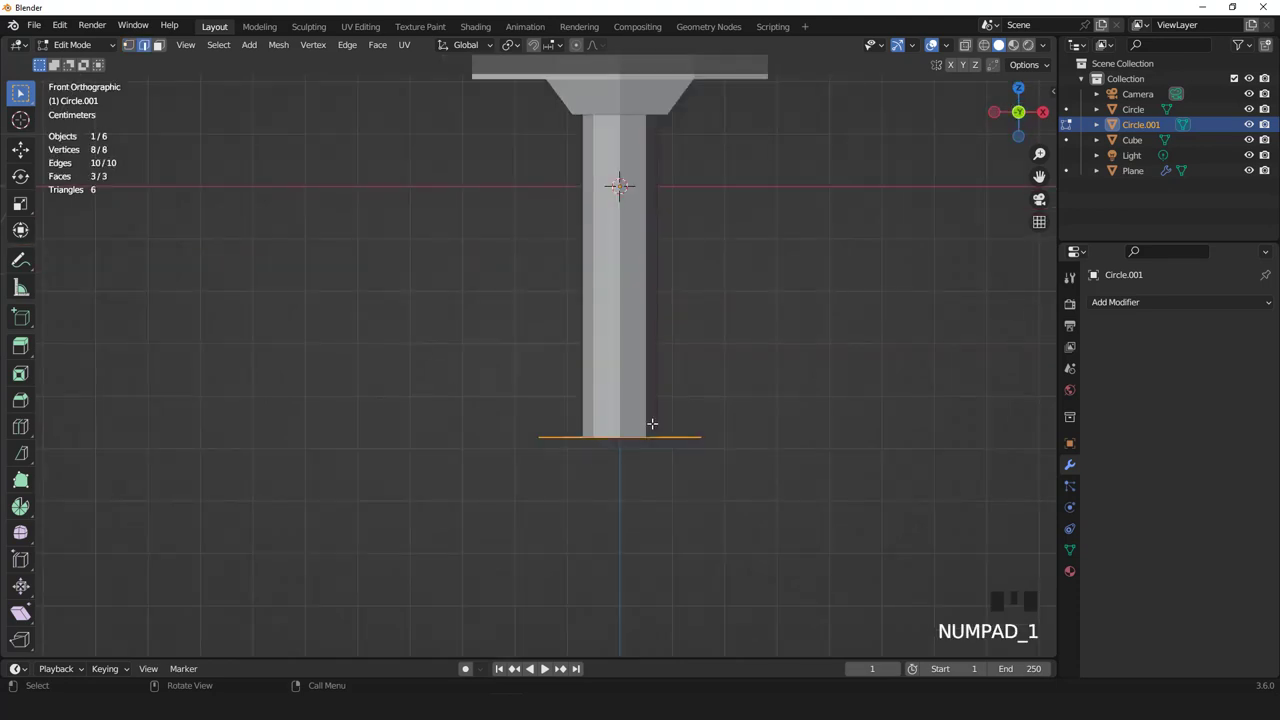
- Extrude the circle down twice into a thick pommel and taper its bottom face inward
key("3")
key("e")
scroll("down", 3)
scroll("up", 3)
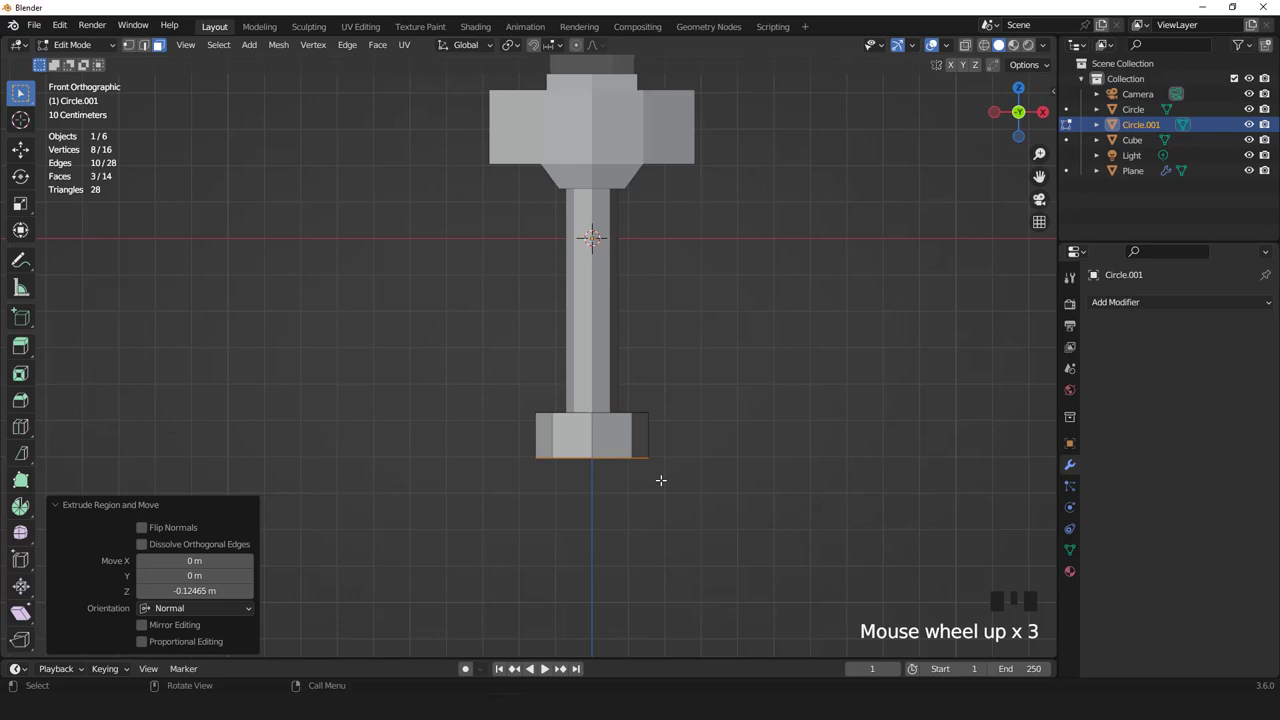
key("e")
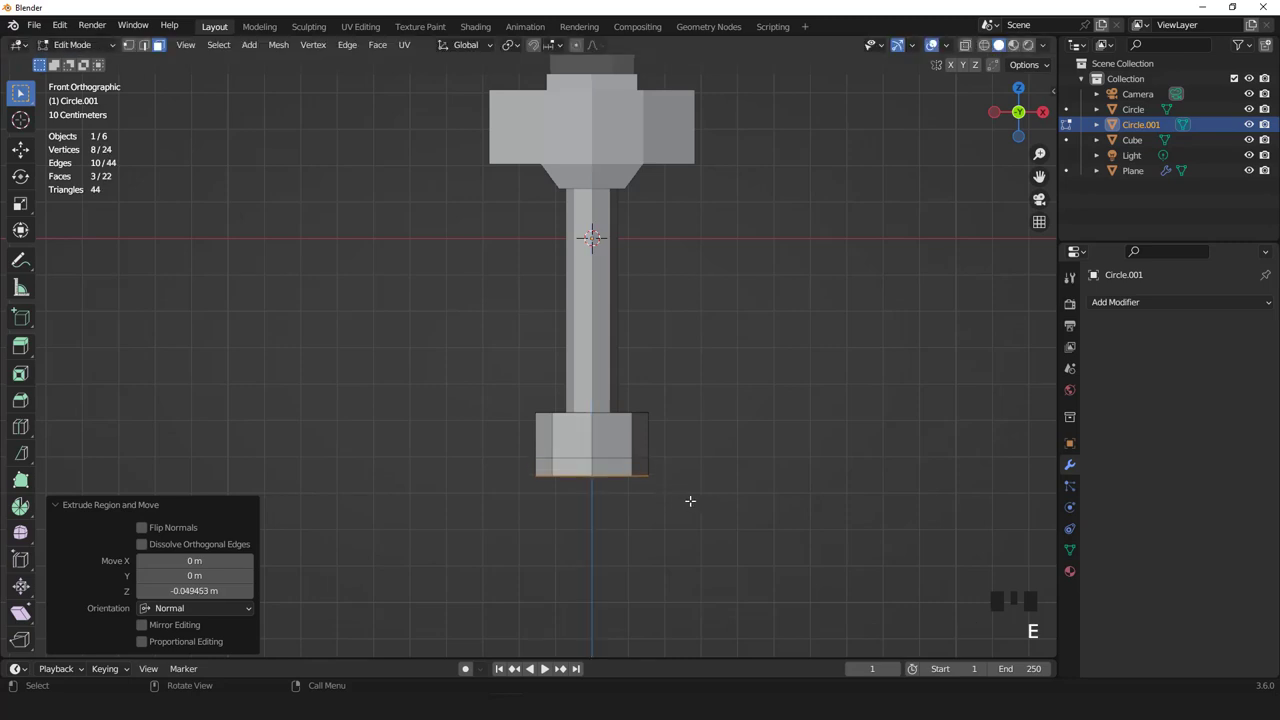
key("s")
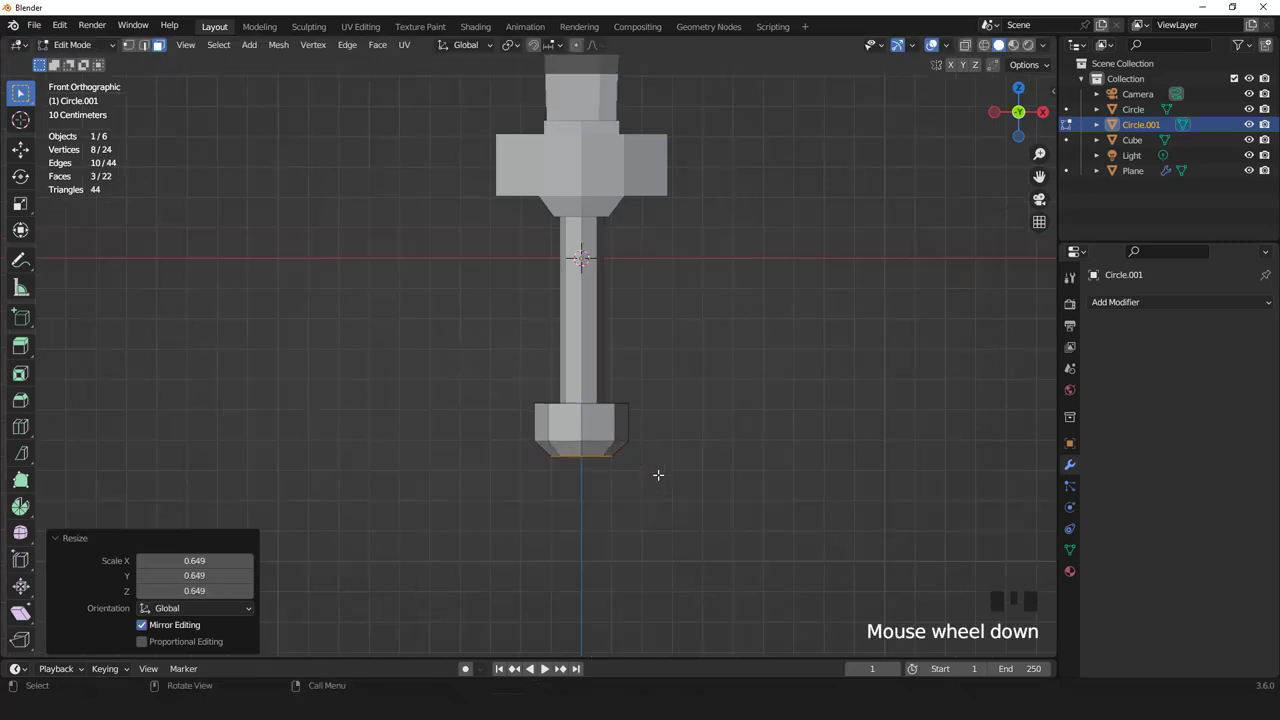
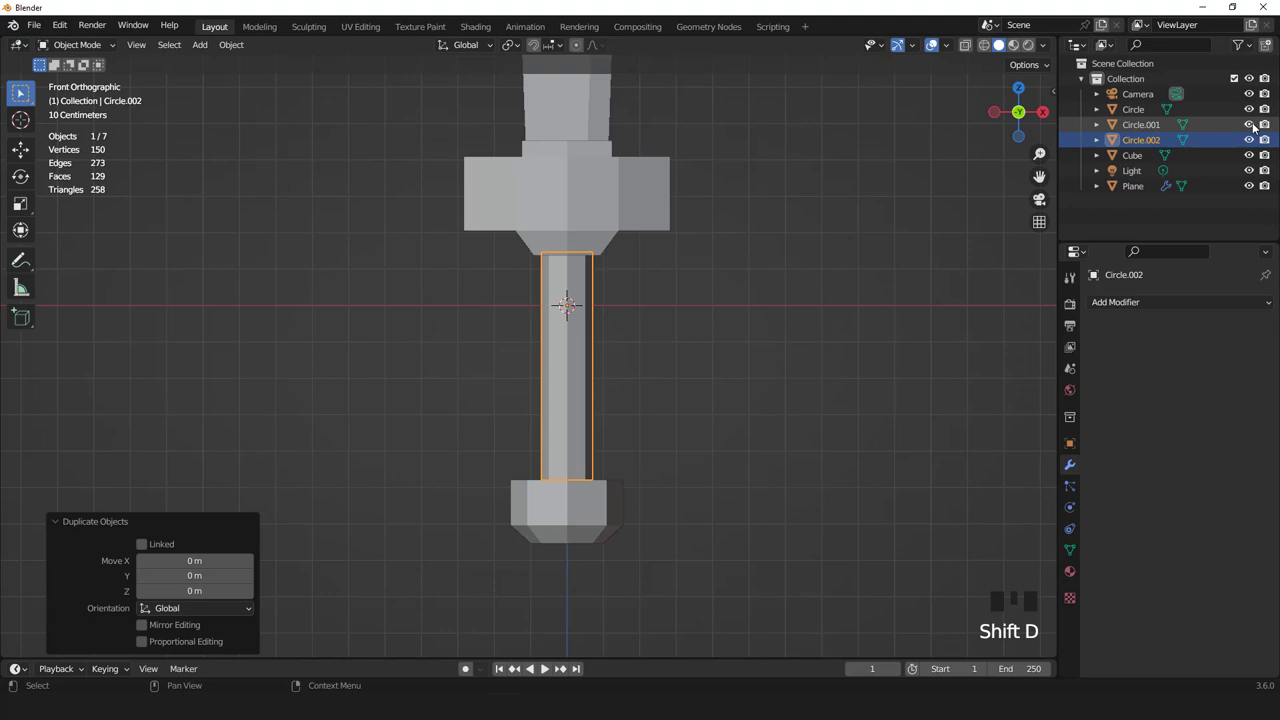
- Hide the Circle.001 pommel object in the outliner
left_click(1260, 126)
double_click(1254, 143)
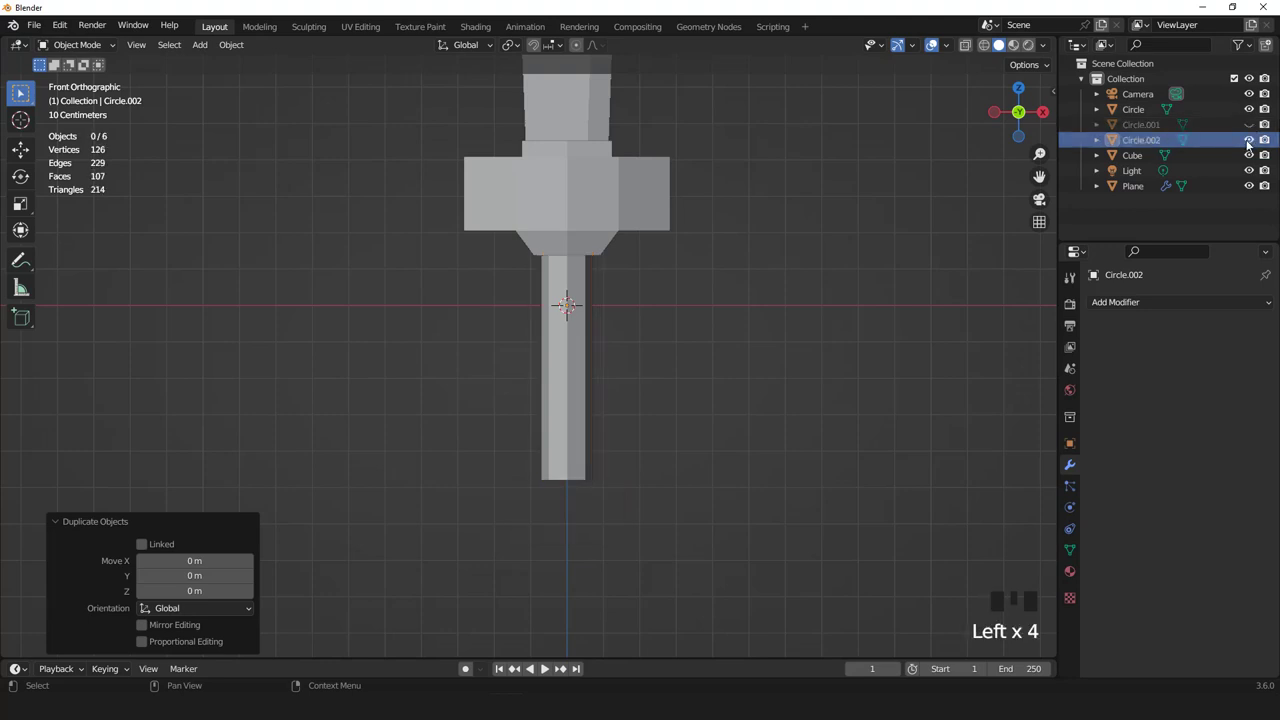
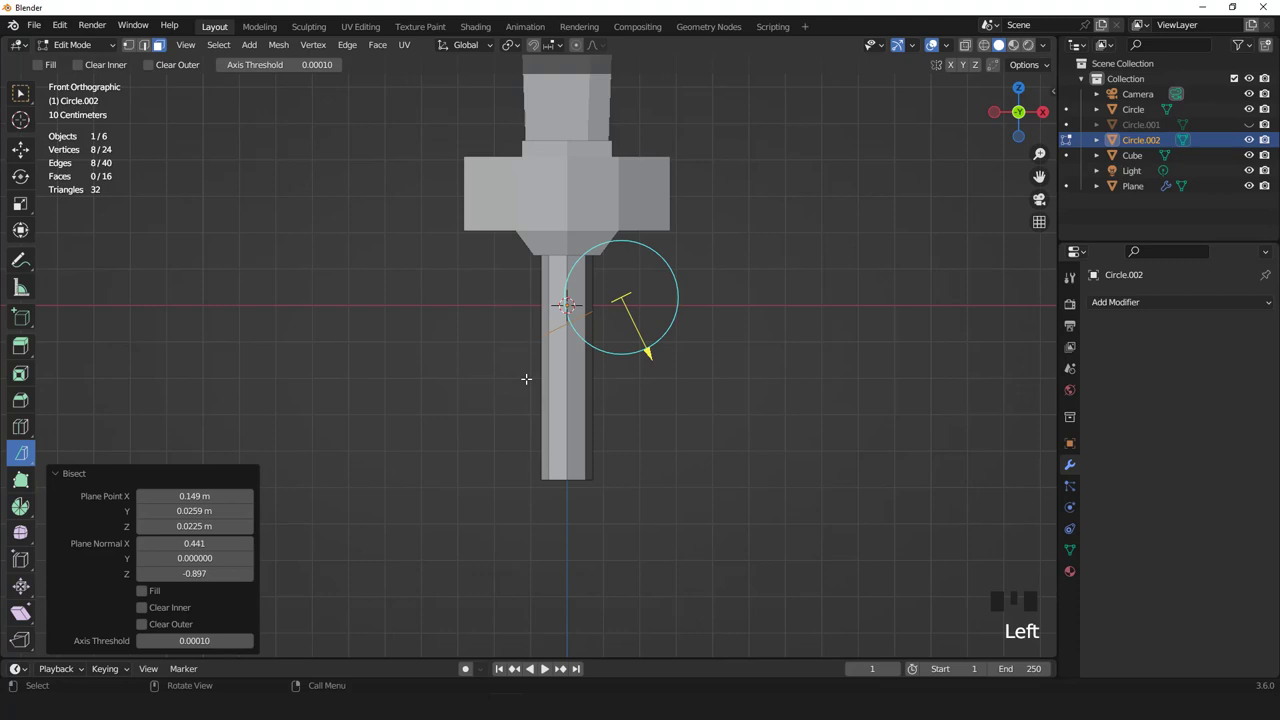
- Select the whole handle mesh between Bisect cuts to slice slanted and level lines across it
key("a")
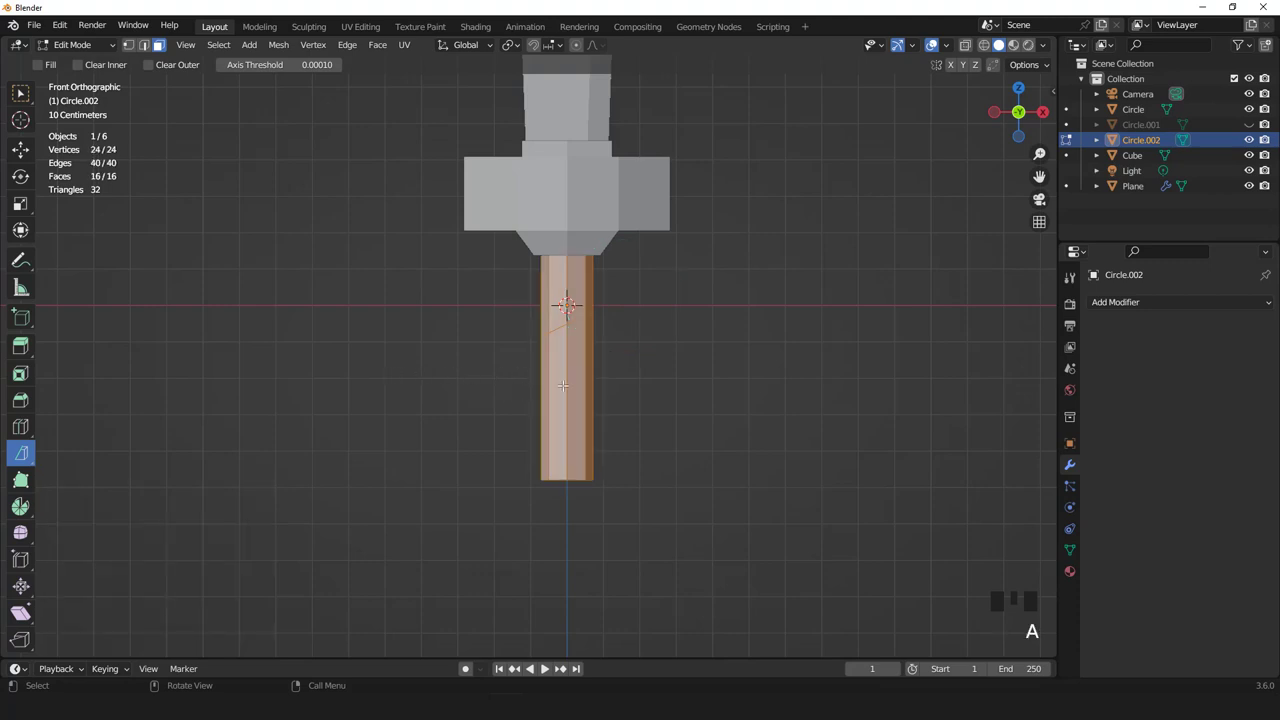
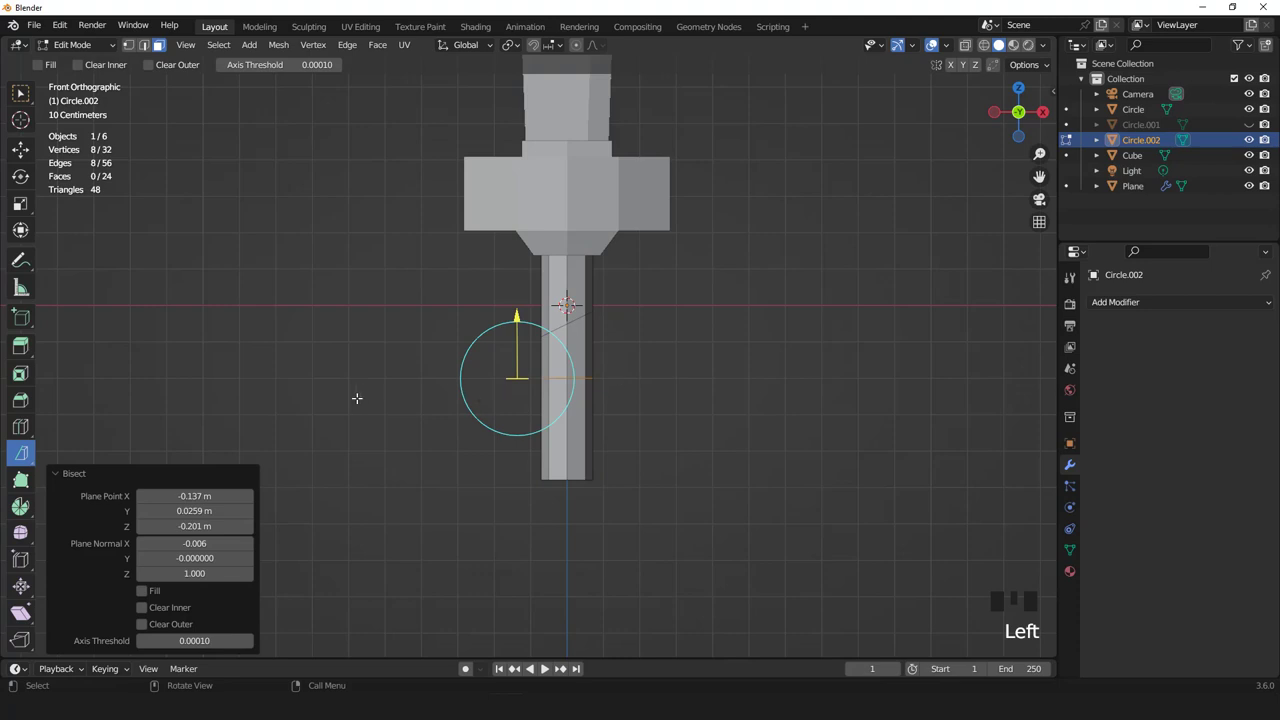
key("a")
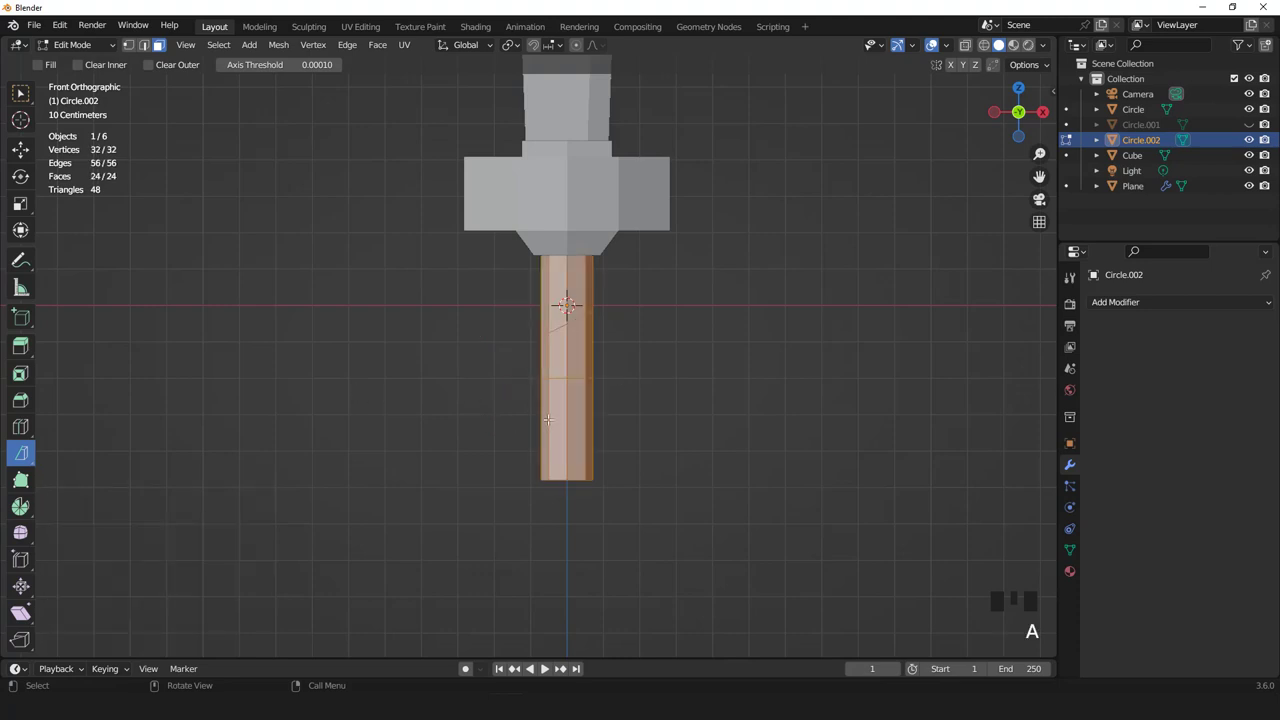
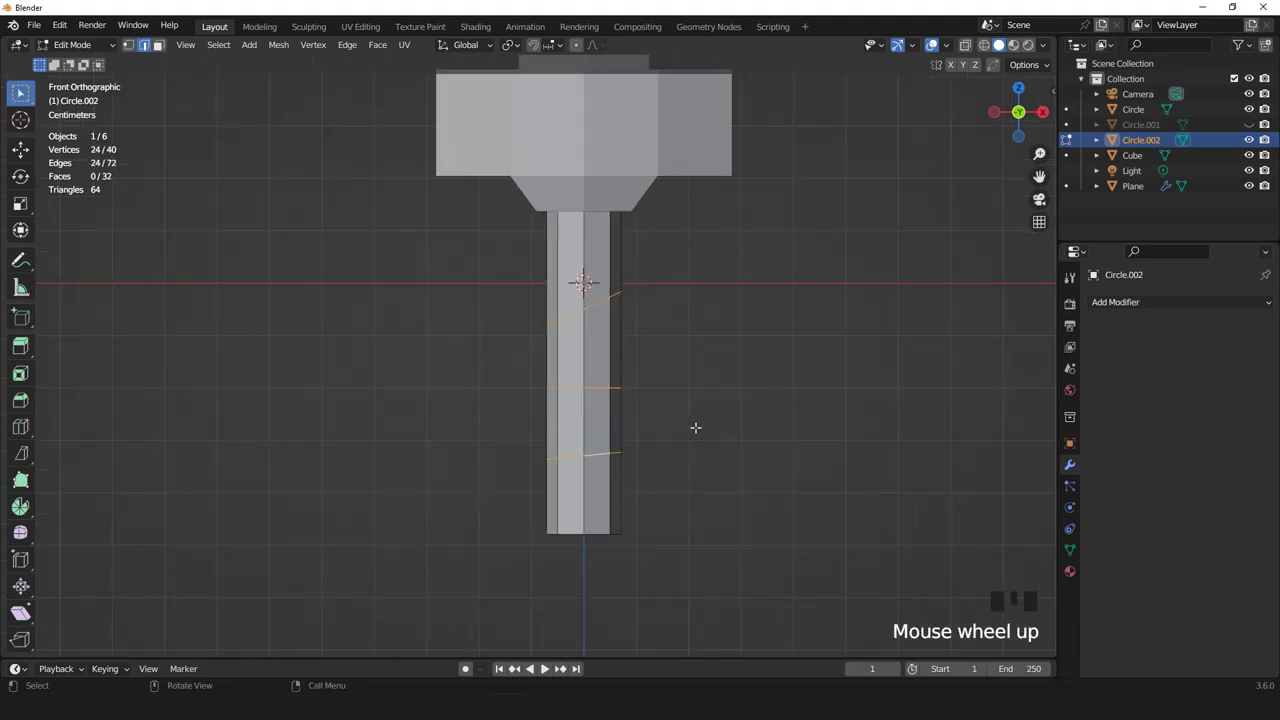
- Bevel the three cut edge loops (Ctrl+B) into wide band strips around the handle
key("ctrl+b")
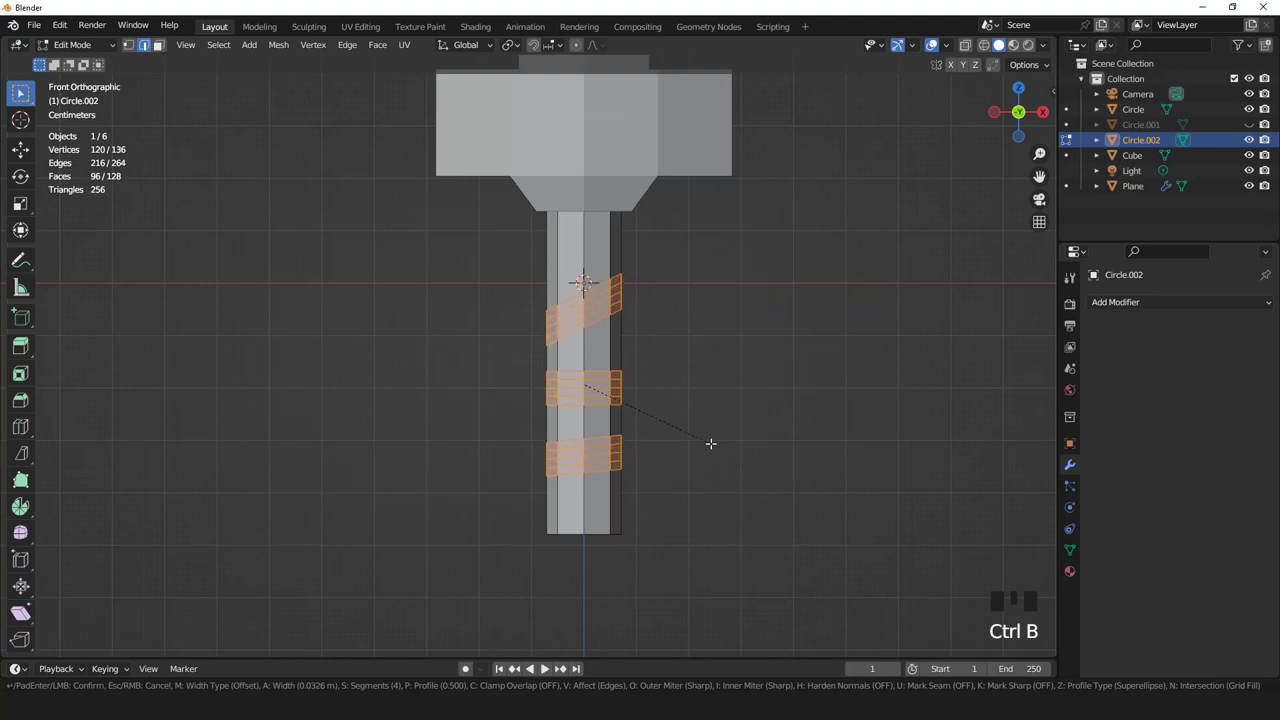
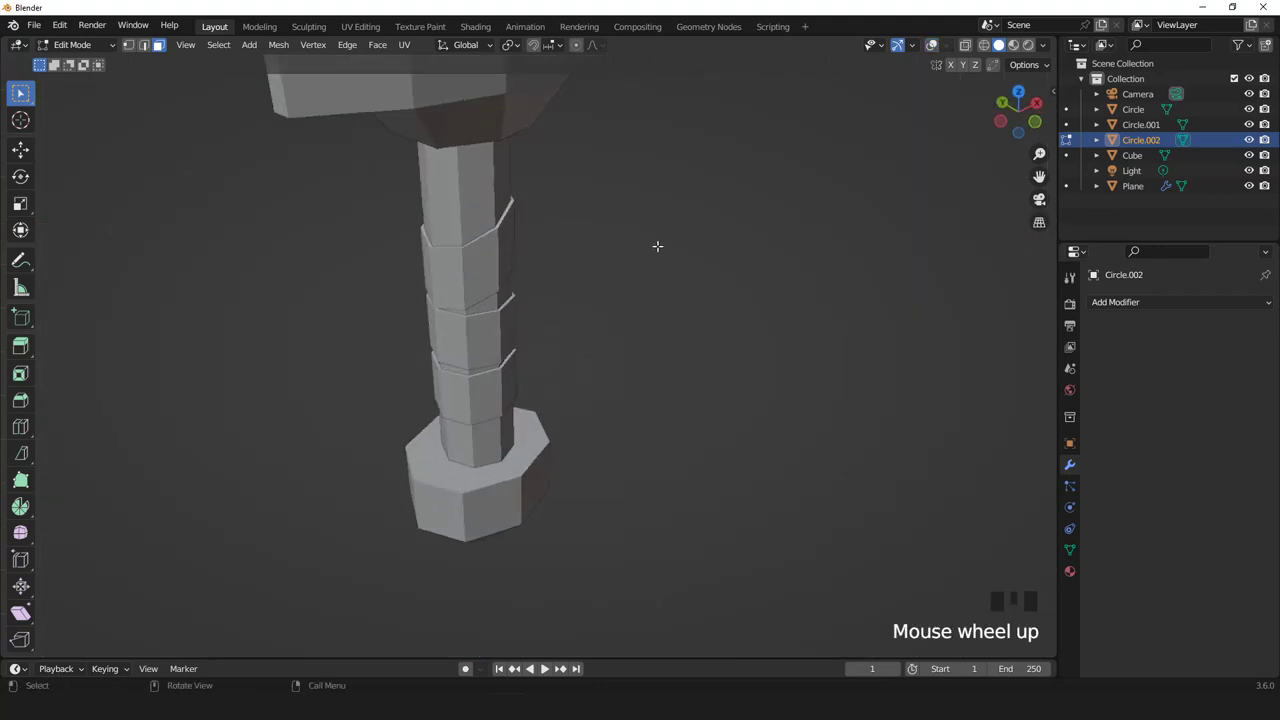
- Fatten the band faces outward (Alt+S) so the wraps stand proud of the handle
key("alt+s")
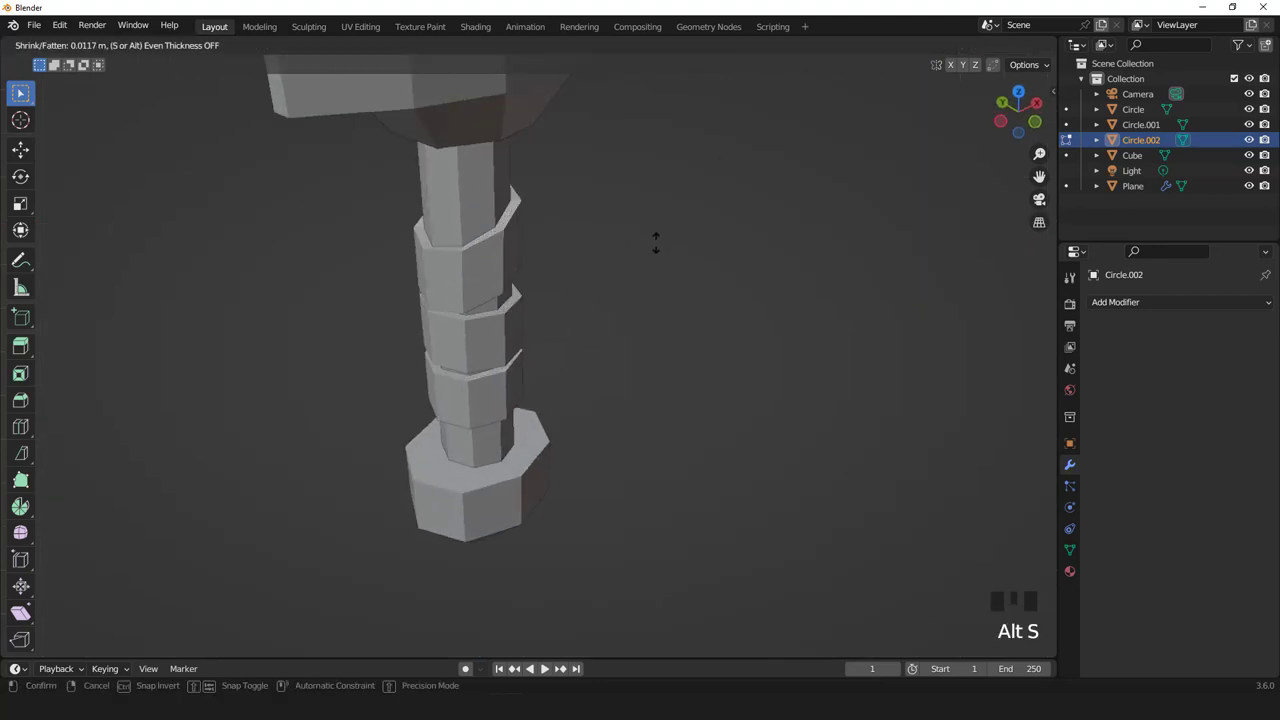
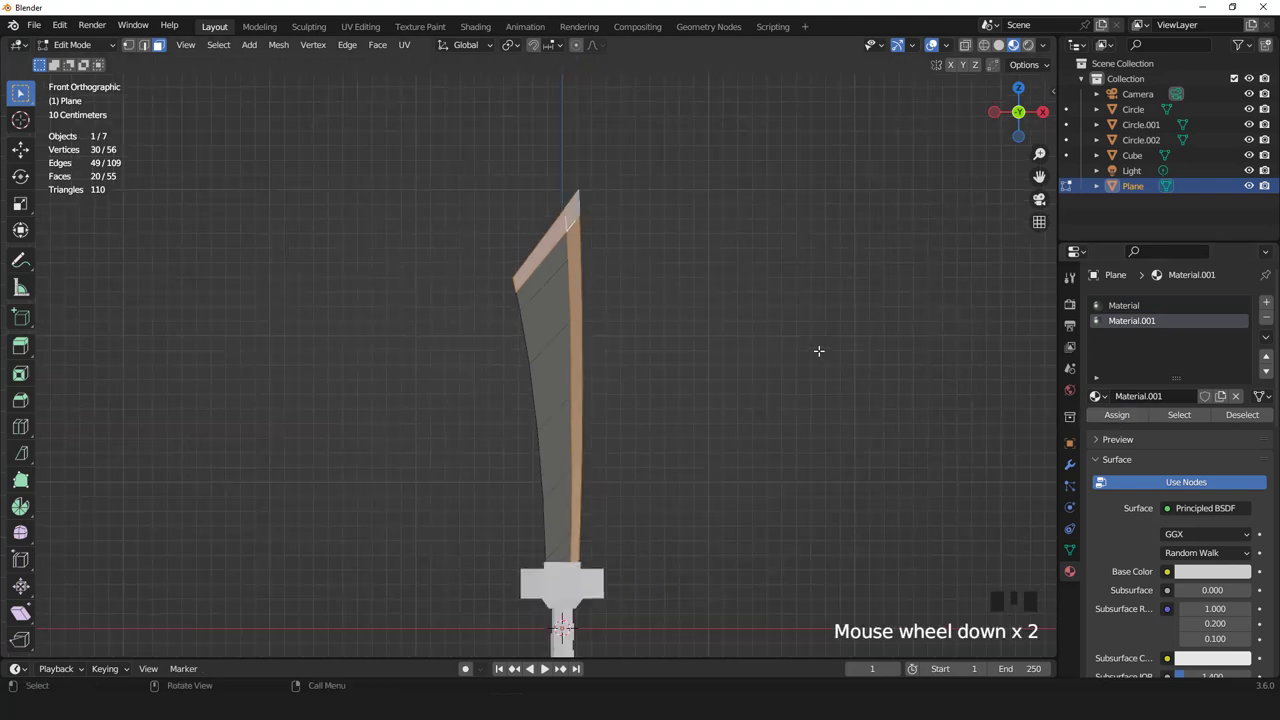
- Leave the blade's Edit Mode, select the crossguard and give it a golden orange base colour
key("Tab")
scroll("down", 3)
left_click_drag(662, 361, 684, 294)
scroll("up", 3)
left_click_drag(644, 386, 596, 416)
left_click(596, 416)
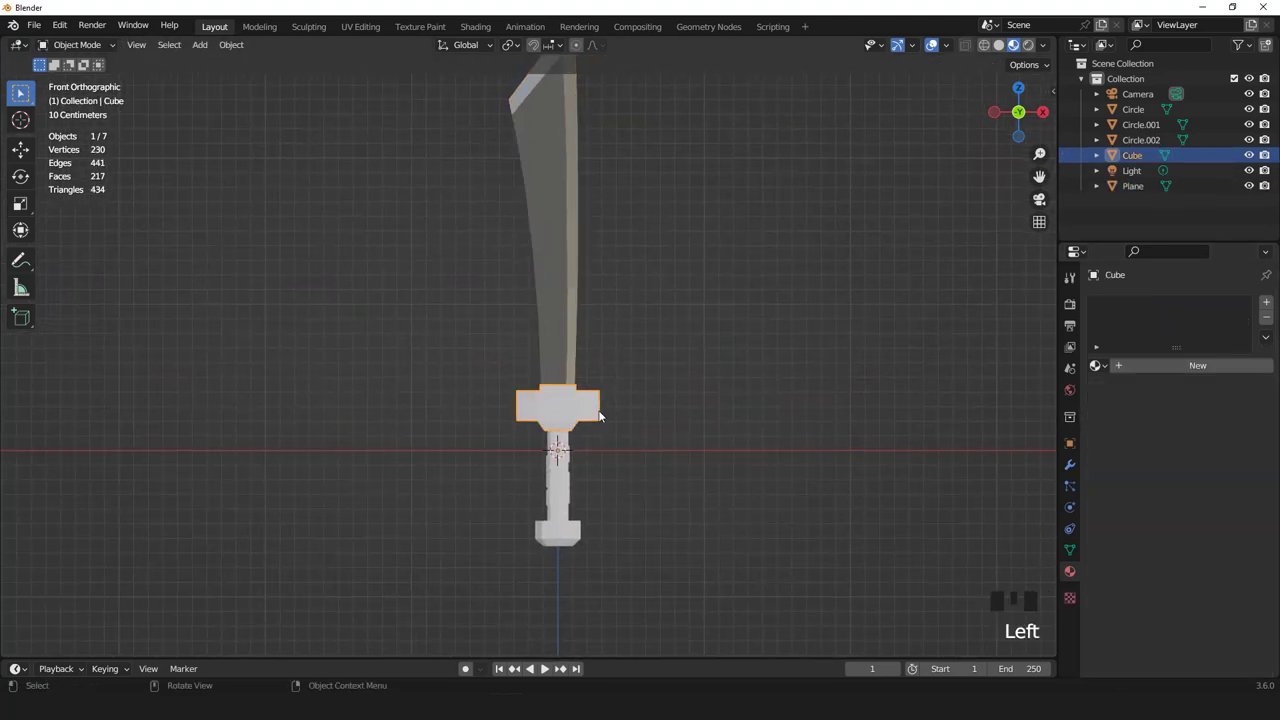
left_click_drag(1196, 372, 1220, 528)
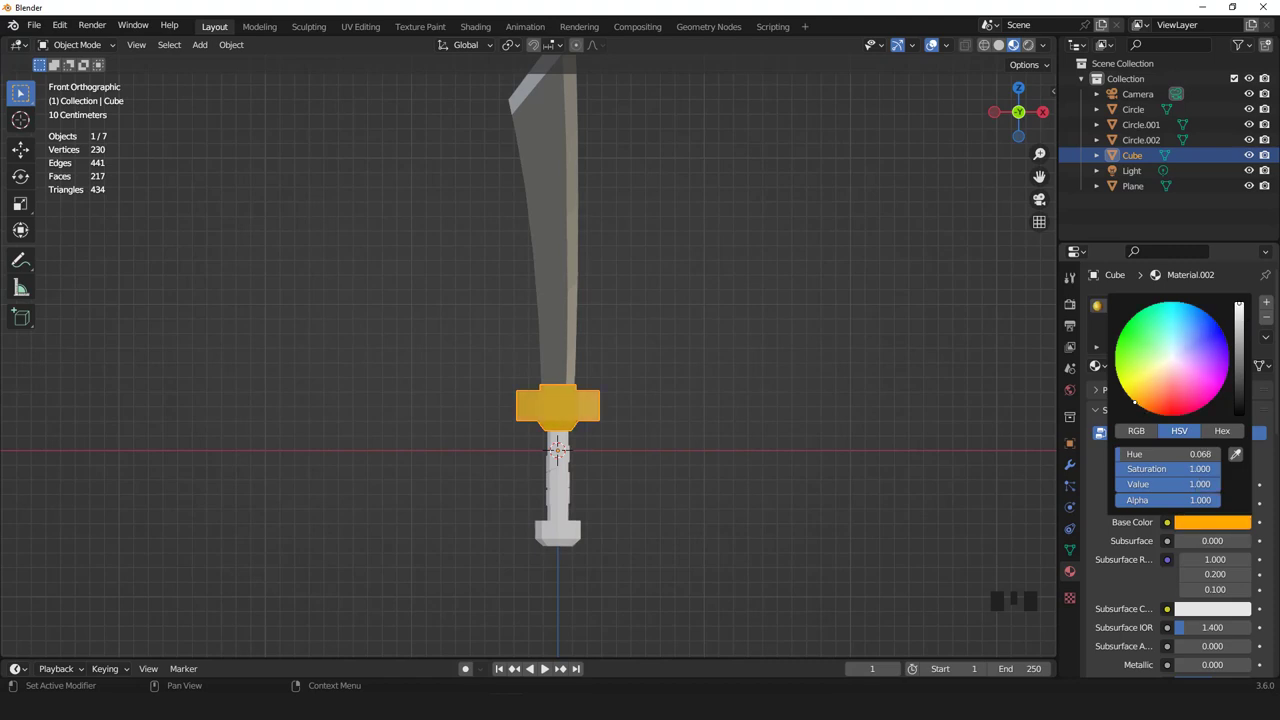
- Make the pommel gold too, then give the handle a new light blue material
left_click(569, 537)
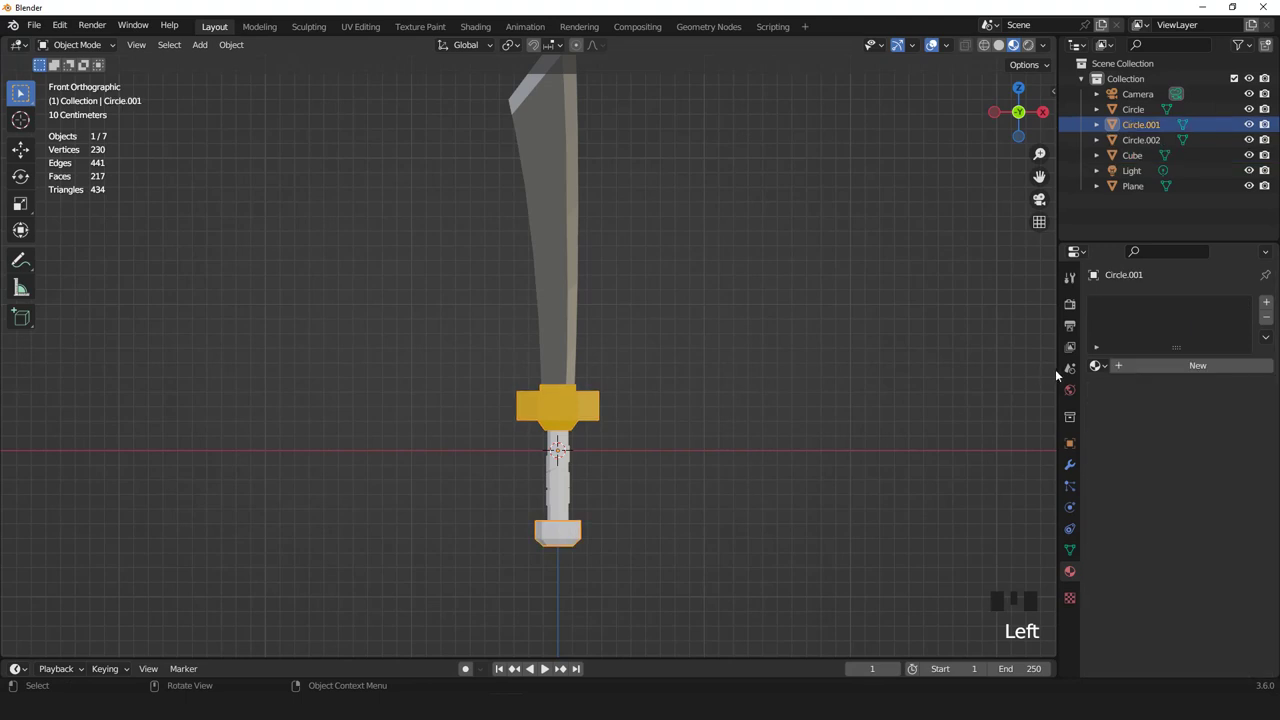
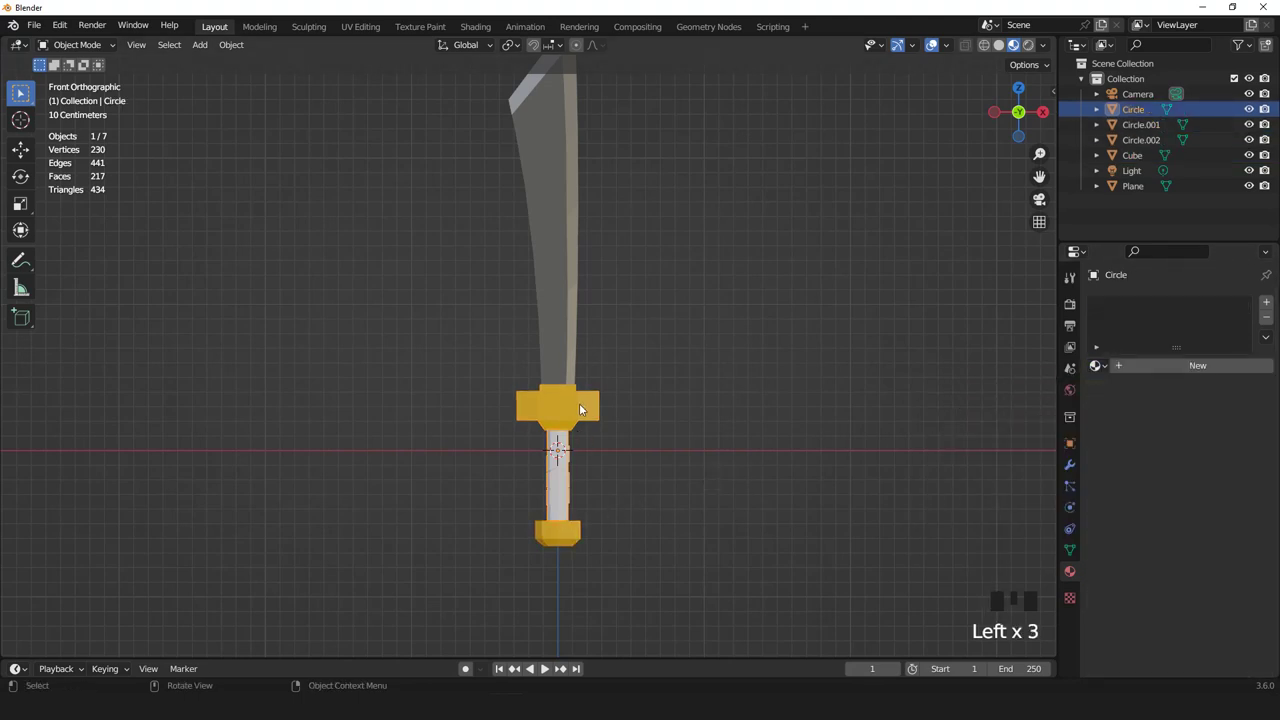
left_click_drag(948, 427, 1162, 459)
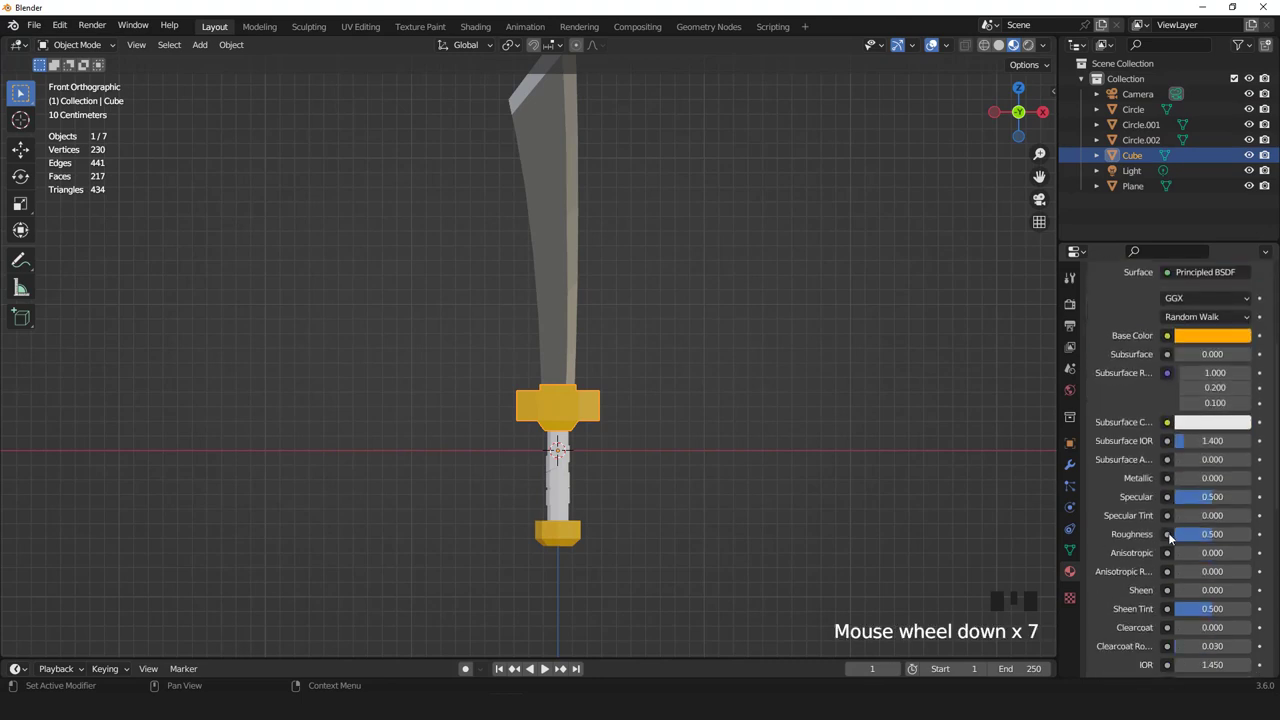
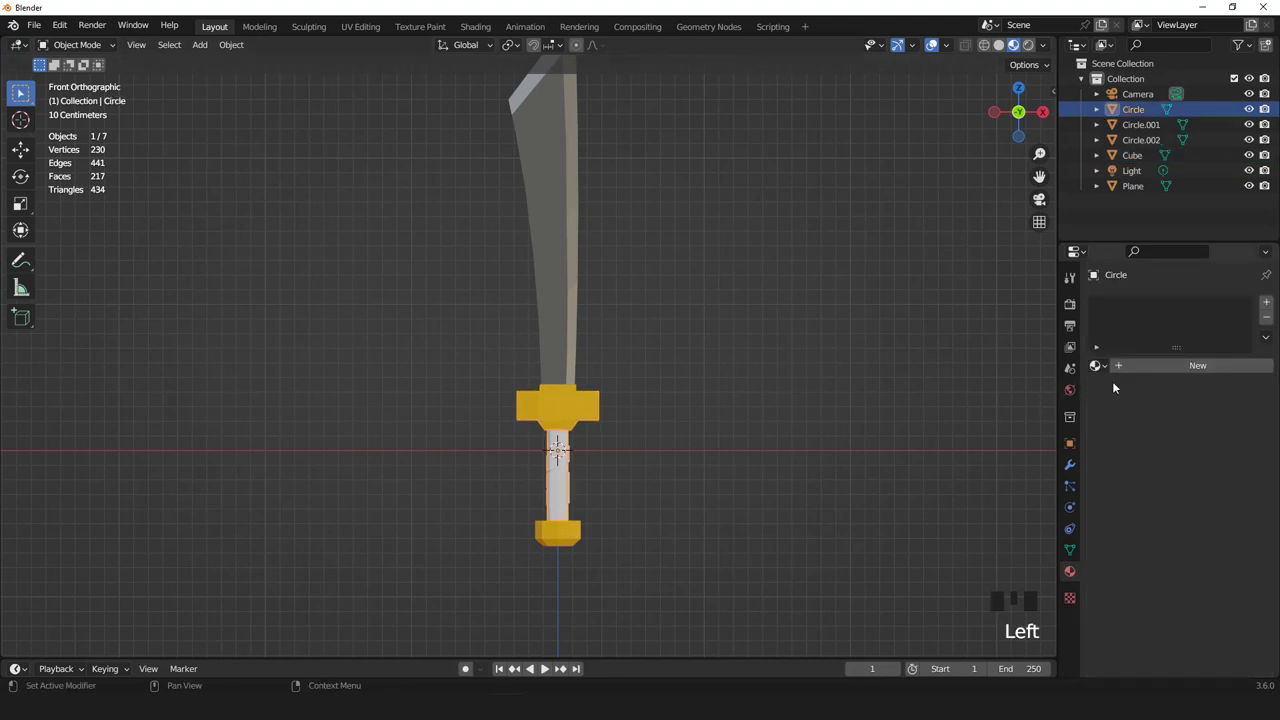
left_click_drag(1188, 370, 1222, 526)
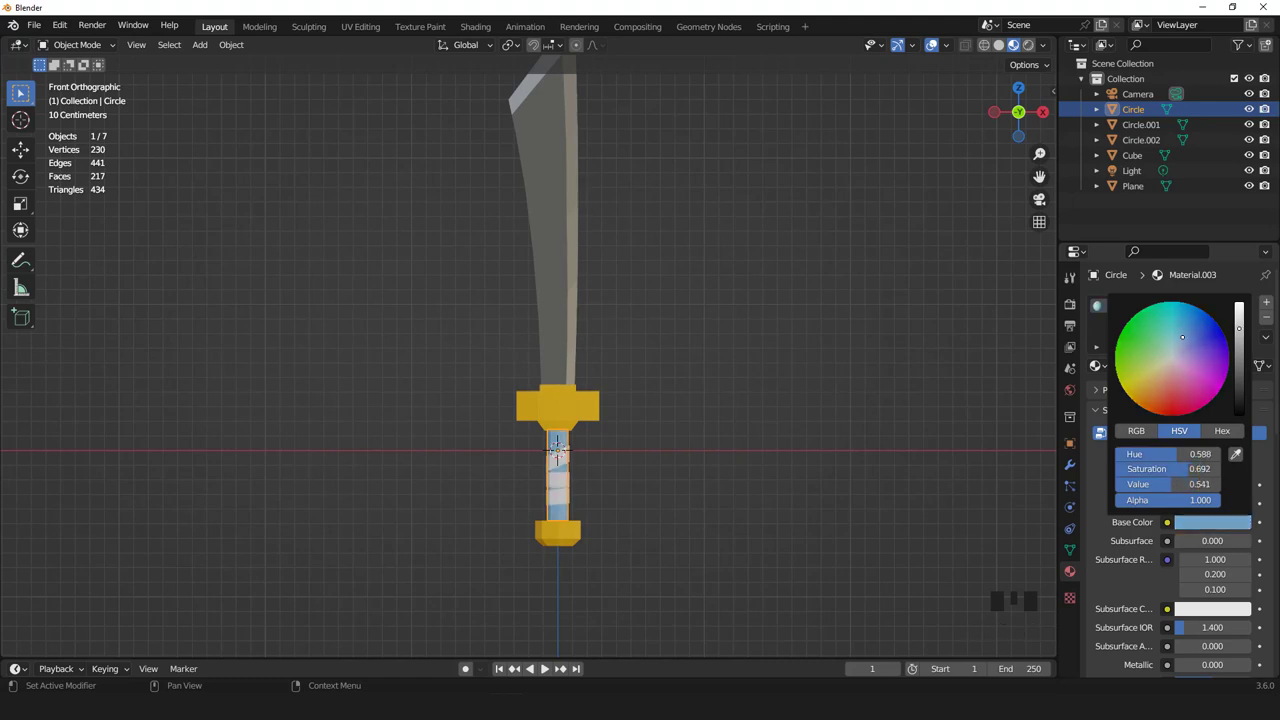
- Confirm the handle's blue colour and show the viewport grid and outlines again
left_click(938, 49)
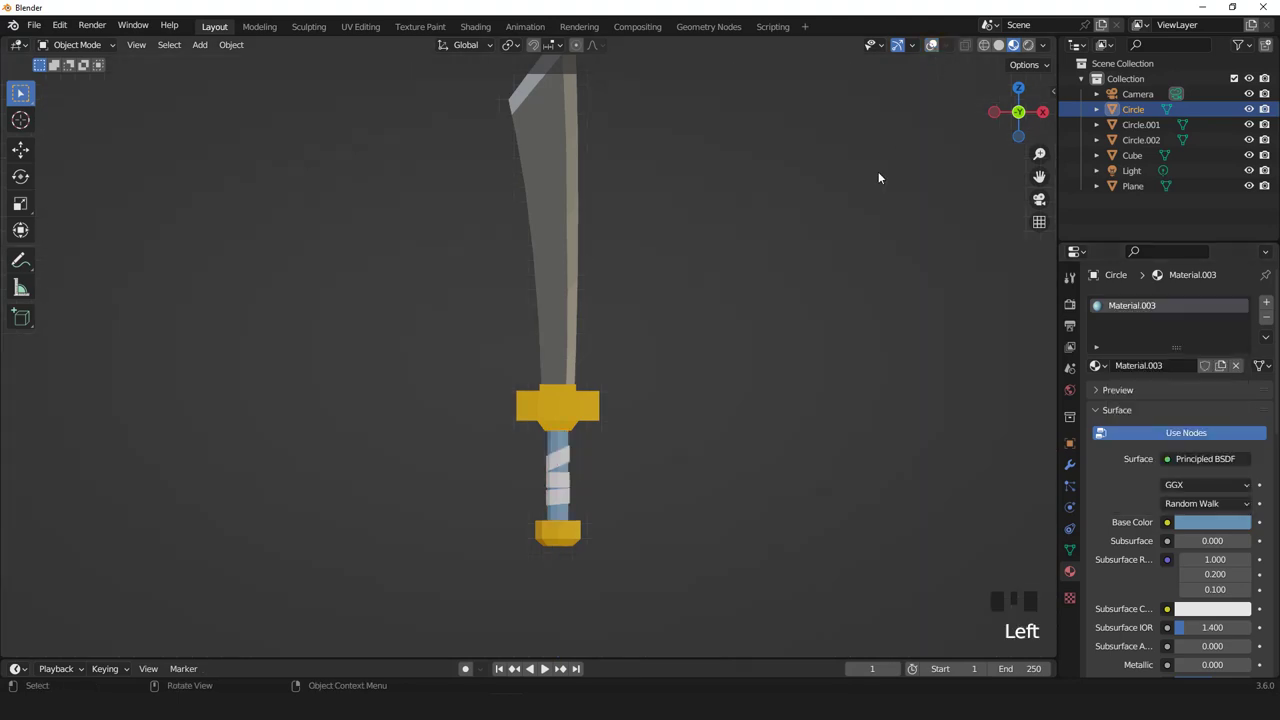
middle_click(671, 346)
scroll("up", 3)
left_click(1215, 437)
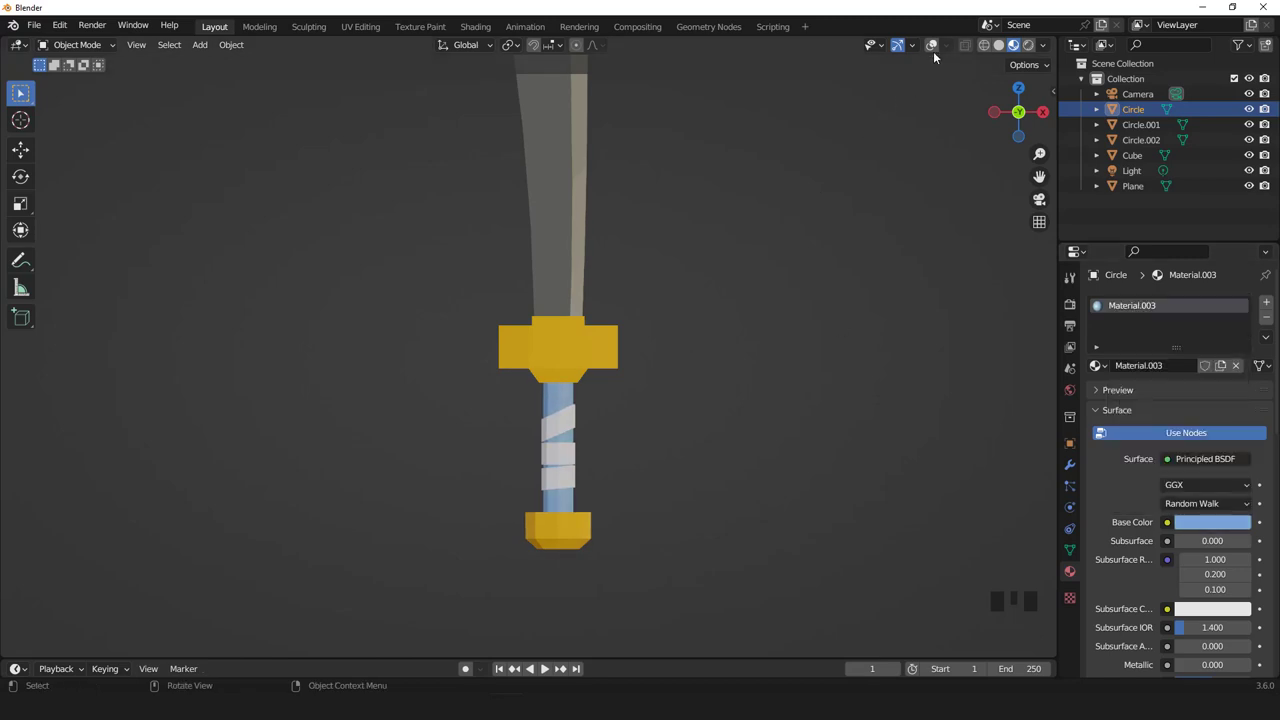
left_click_drag(768, 277, 683, 352)
- Give the wrap bands their own darker blue material, then hide the viewport overlays
left_click_drag(921, 428, 1026, 434)
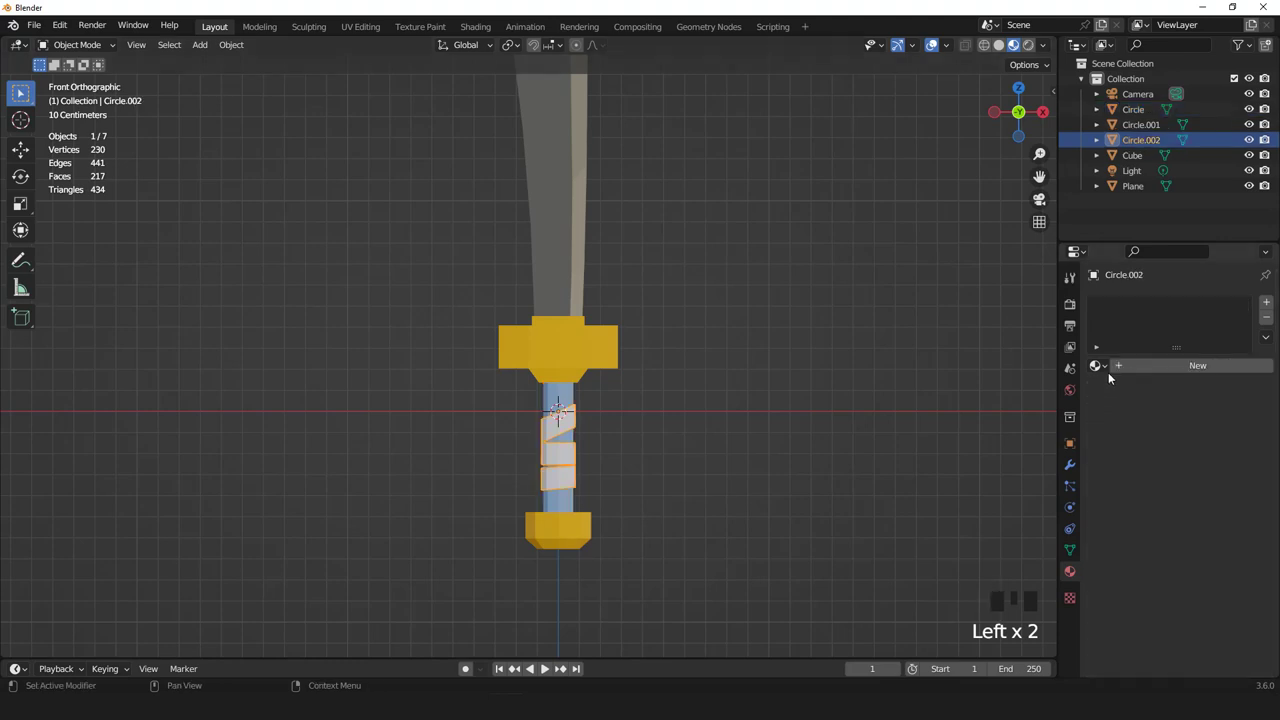
left_click_drag(605, 401, 766, 443)
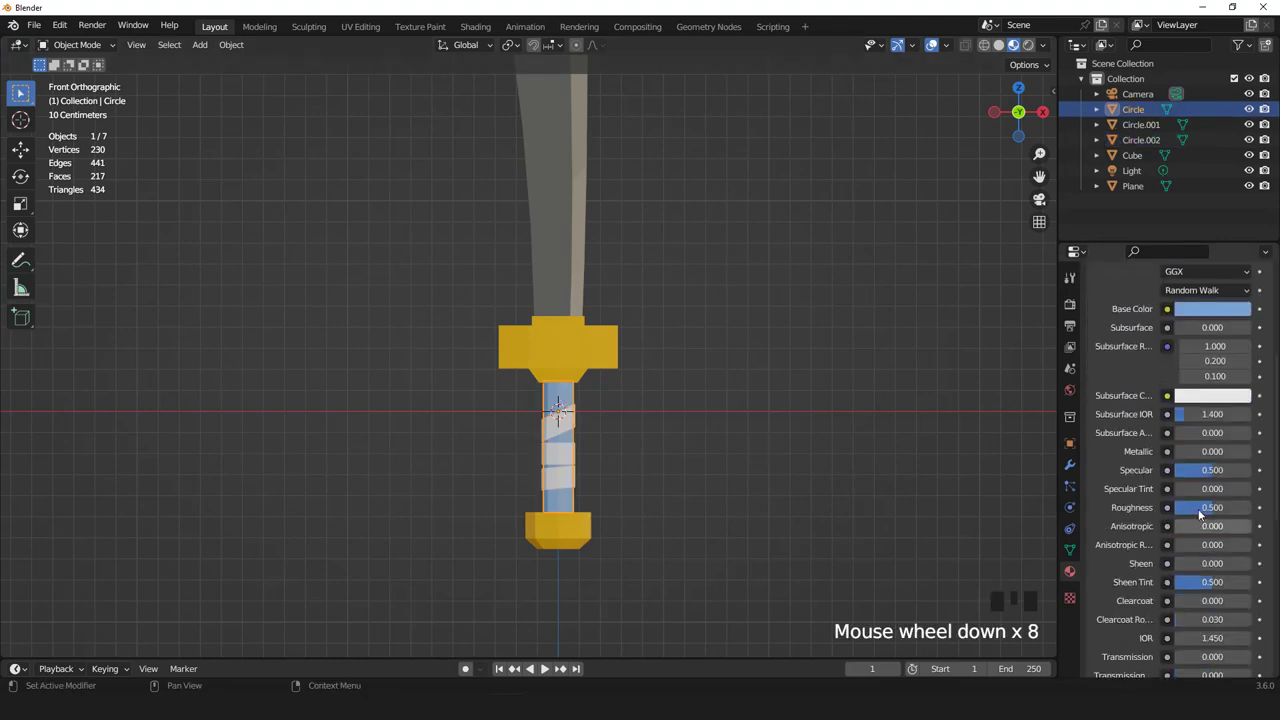
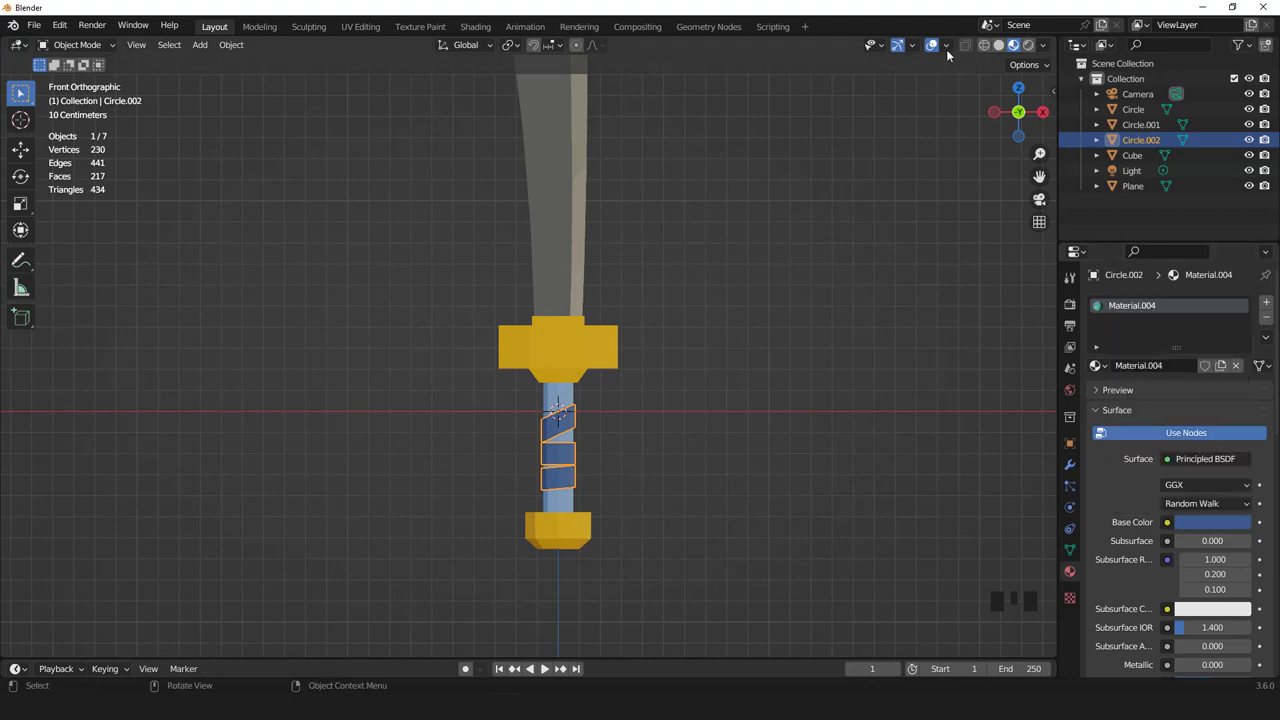
left_click(910, 224)
scroll("down", 3)
- Frame the whole sword from the front and switch the viewport to Rendered shading
left_click_drag(689, 312, 681, 282)
scroll("up", 3)
middle_click(675, 332)
scroll("up", 3)
key("KP_1")
left_click_drag(666, 341, 1033, 51)
left_click(1033, 51)
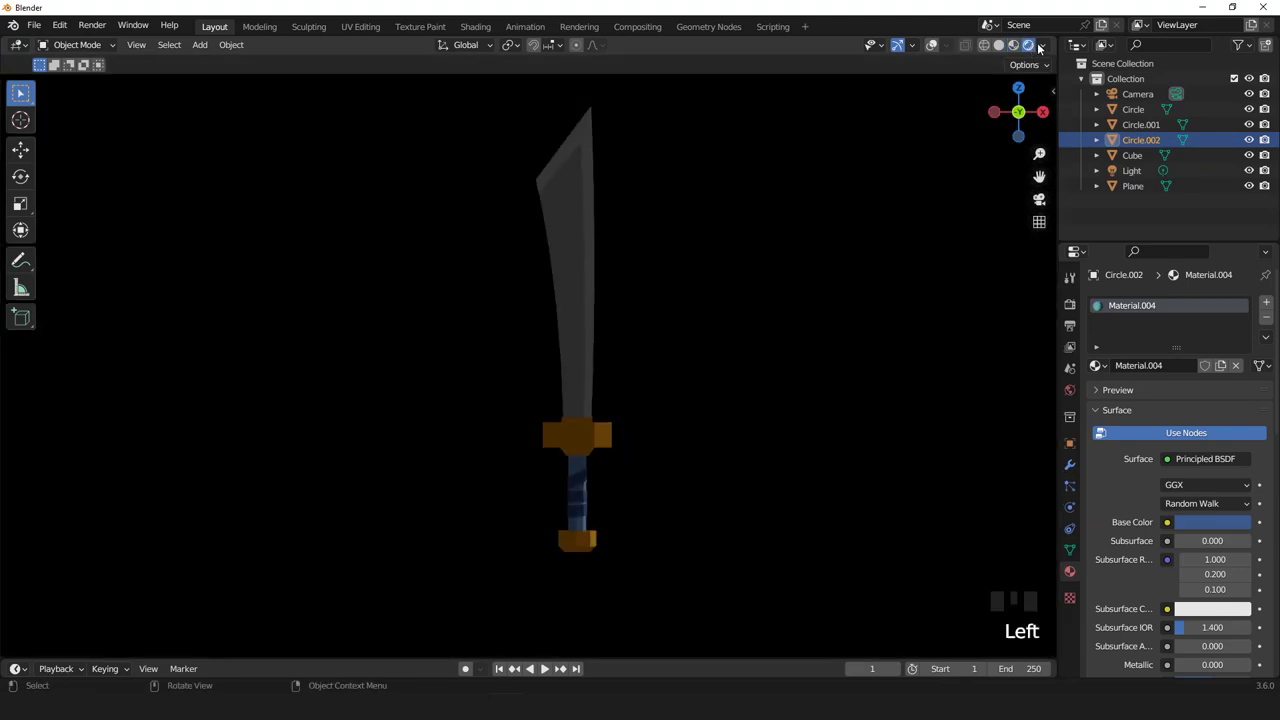
- In Render Properties enable ambient occlusion and a high-contrast colour look, then view the sword at an angle
left_click_drag(1051, 44, 684, 325)
left_click_drag(684, 325, 1076, 309)
left_click(1076, 309)
left_click(1117, 412)
scroll("down", 3)
left_click_drag(1114, 647, 1142, 591)
scroll("down", 3)
left_click_drag(1184, 593, 737, 357)
left_click_drag(737, 357, 839, 345)
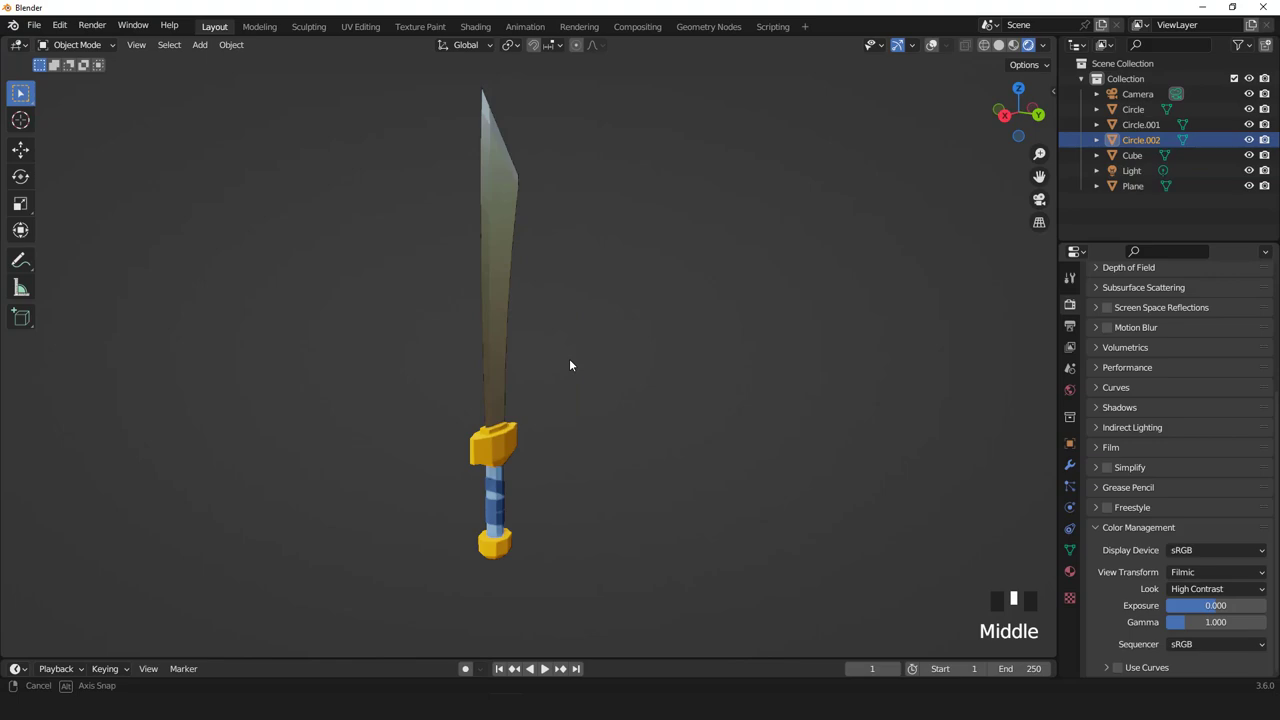